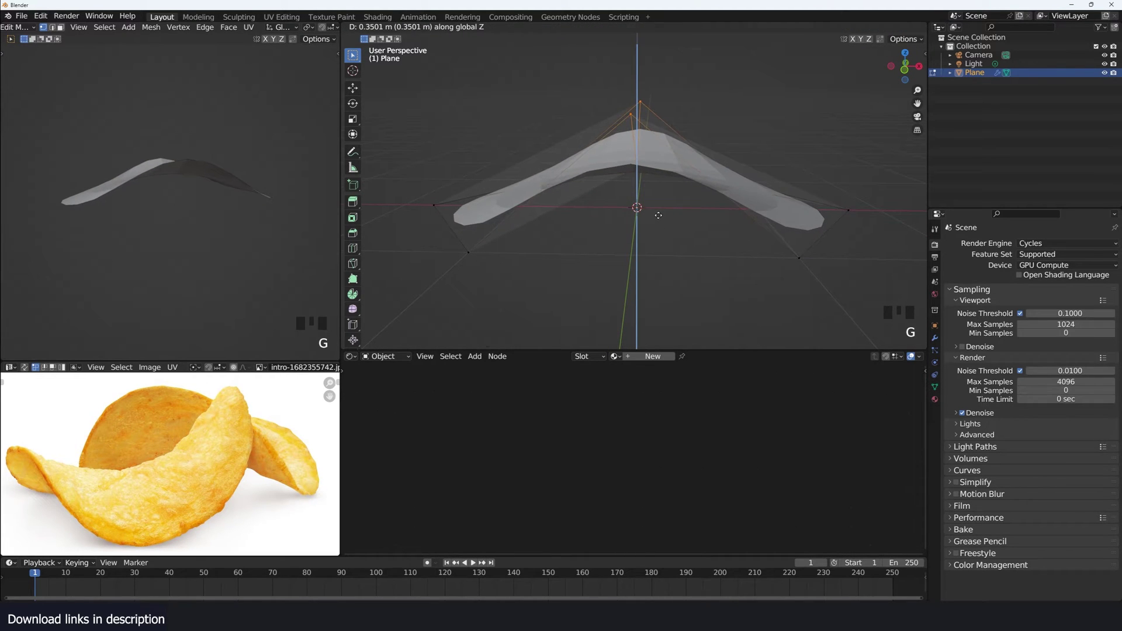
Step: Lift the plane's centre vertices along Z into an arched chip and return to Object Mode
key(Tab)
key(`)
key(`)
key(`)
key(`)
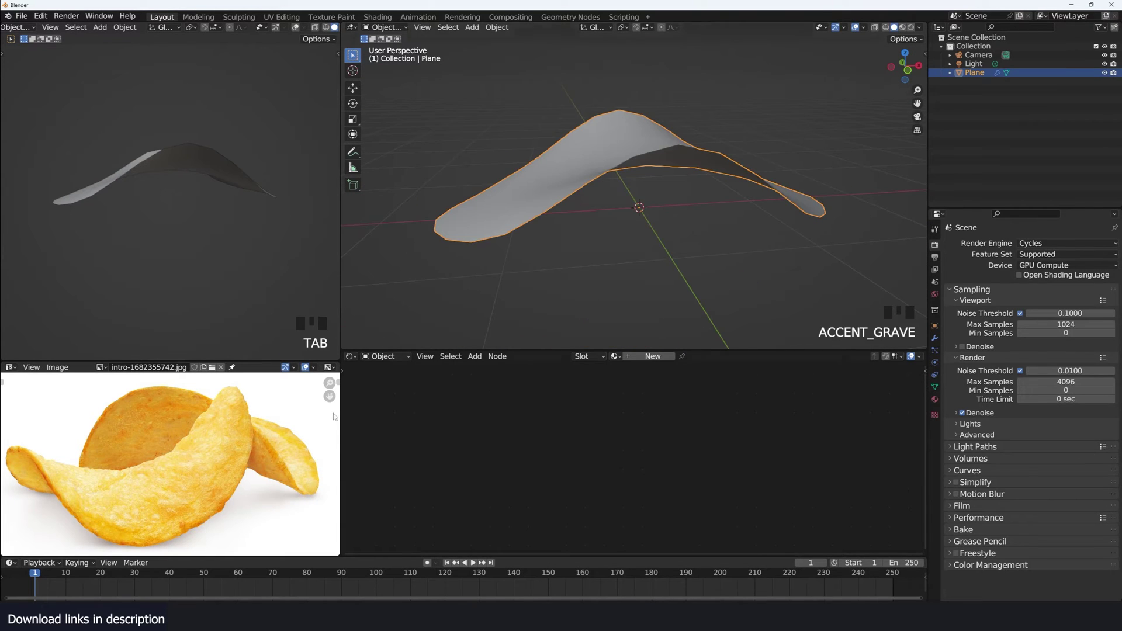
scroll(up, 3)
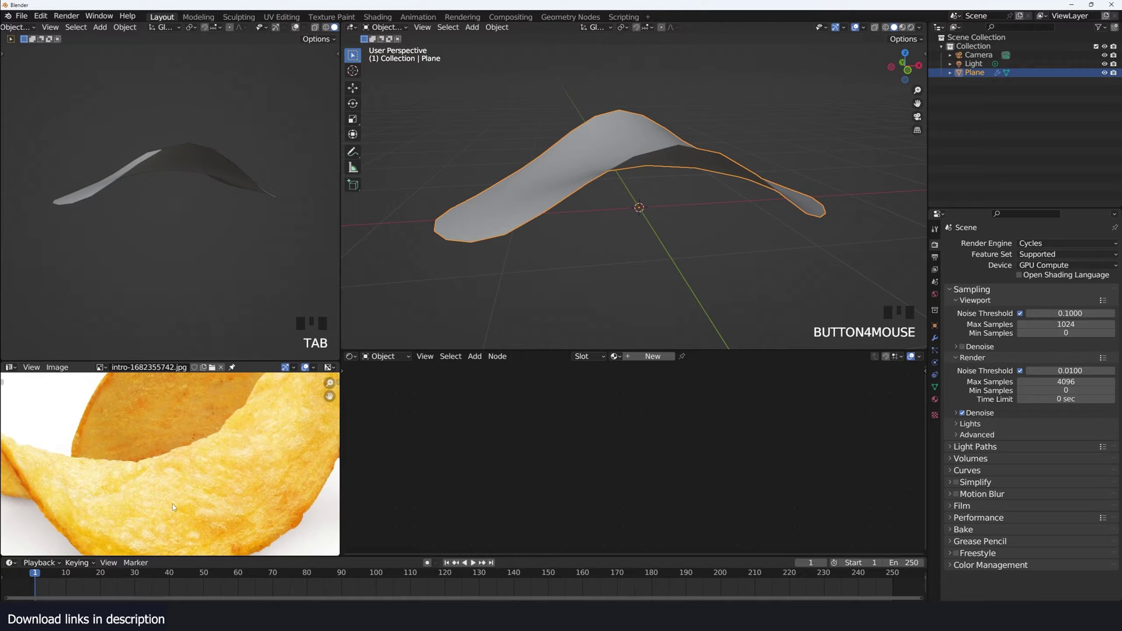
scroll(up, 3)
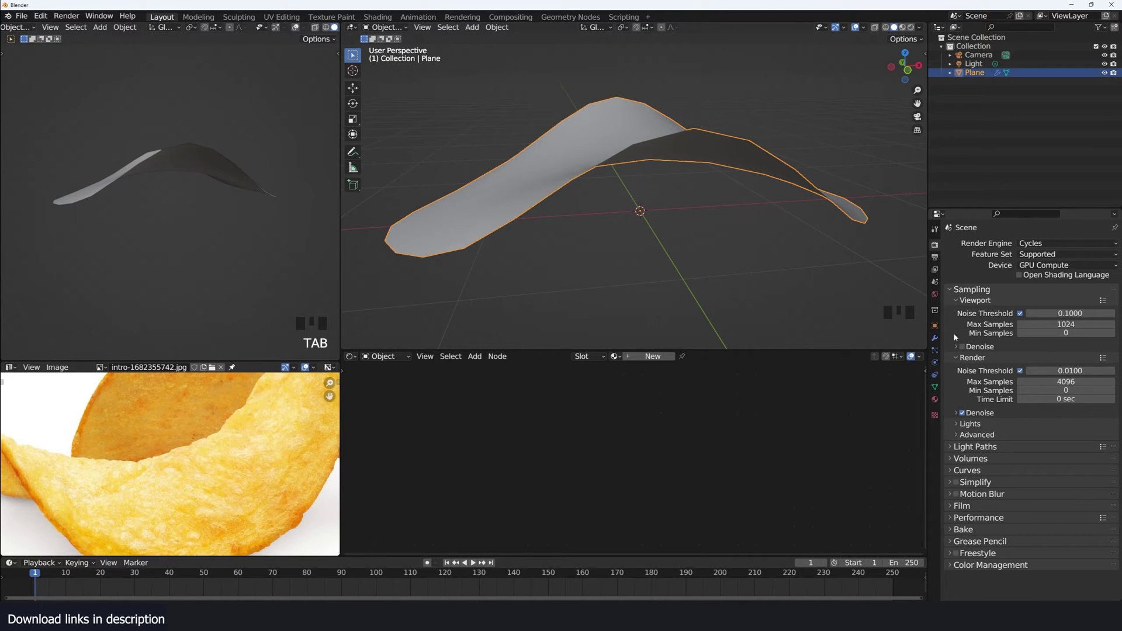
Step: Add Subdivision Surface, Solidify and a second Subdivision to the chip, shaded smooth
click(950, 330)
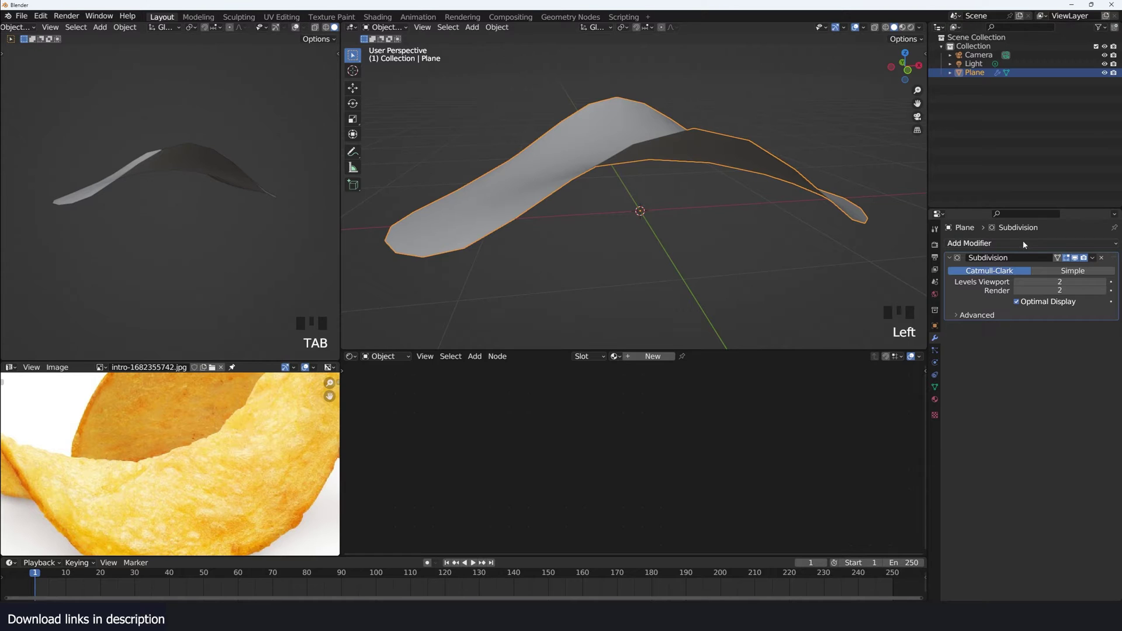
drag(878, 394, 544, 115)
key(`)
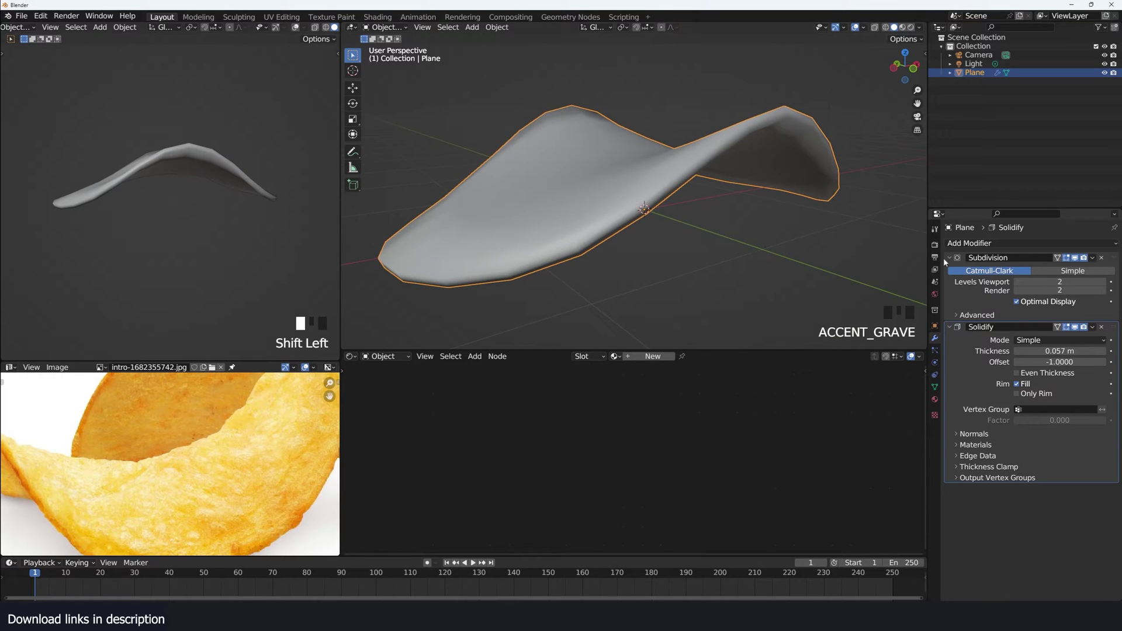
key(`)
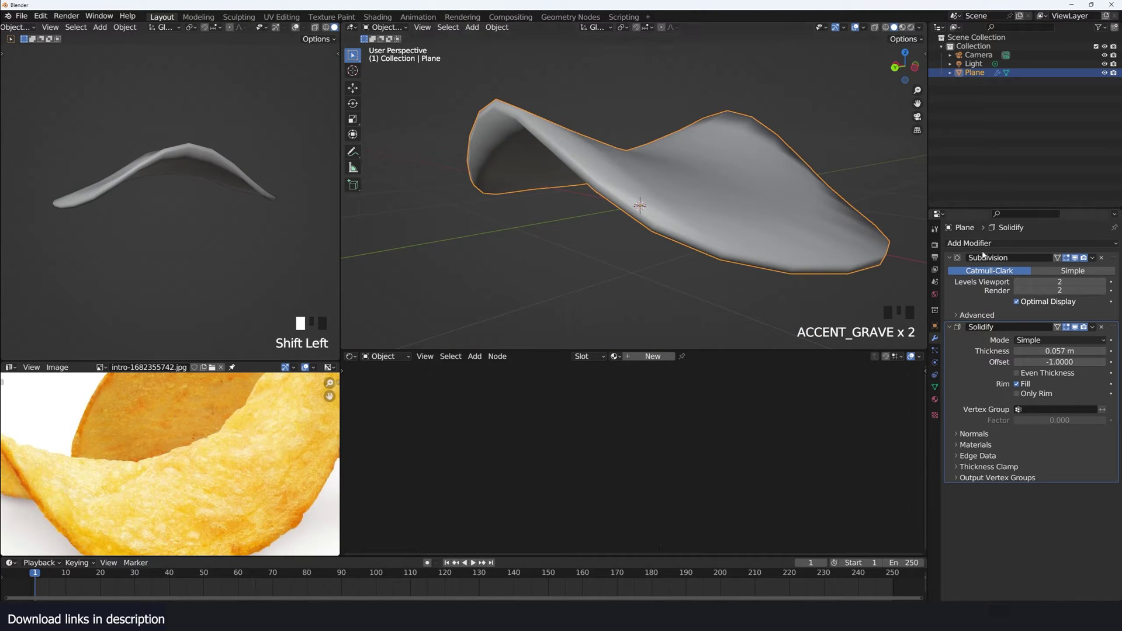
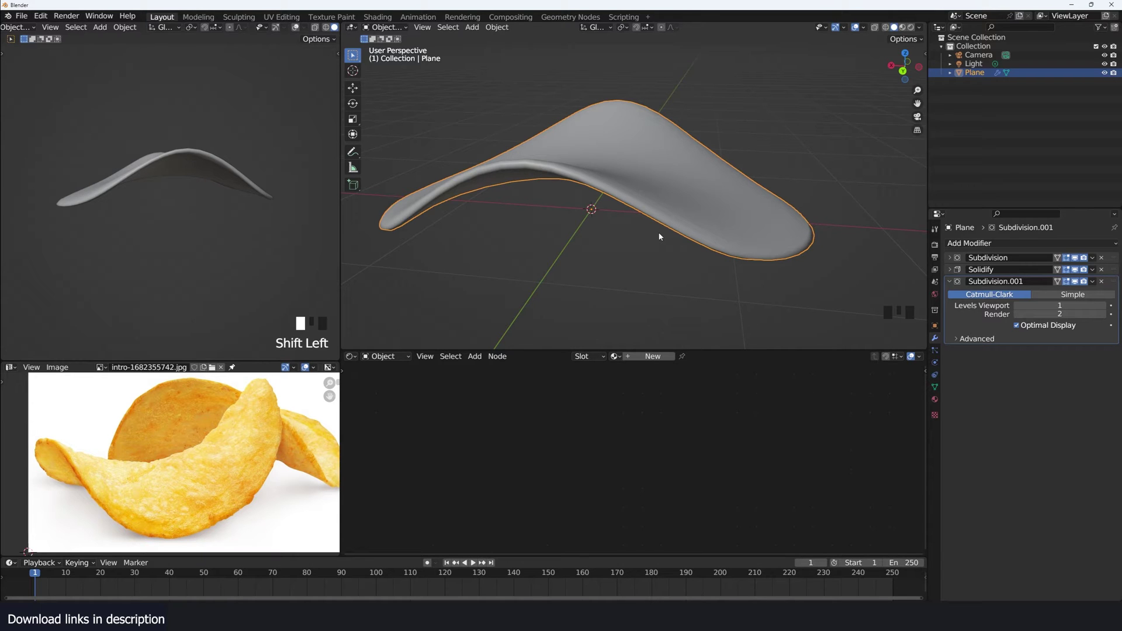
Step: Add a cube beside the chip and subdivide it twice
key(shift+`)
drag(611, 205, 771, 209)
drag(770, 209, 761, 230)
key(shift+a)
scroll(down, 3)
key(ctrl+2)
Step: Cast the cube into a sphere and remove its lower half to form a dome
key(shift+q)
right_click(671, 205)
key(KP_1)
key(ctrl+a)
key(Tab)
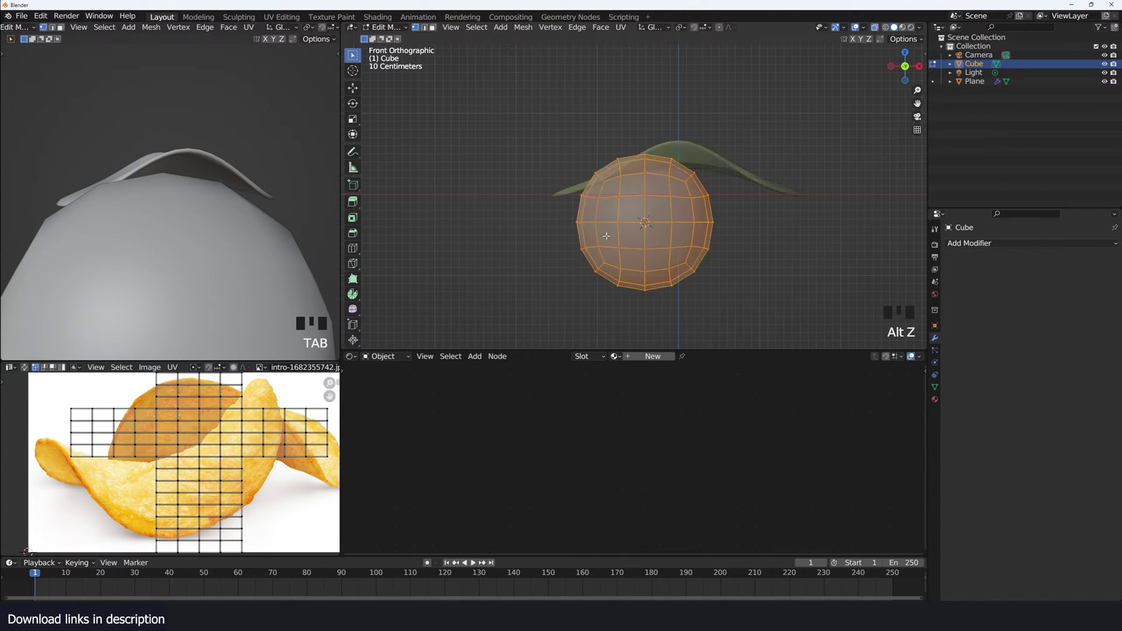
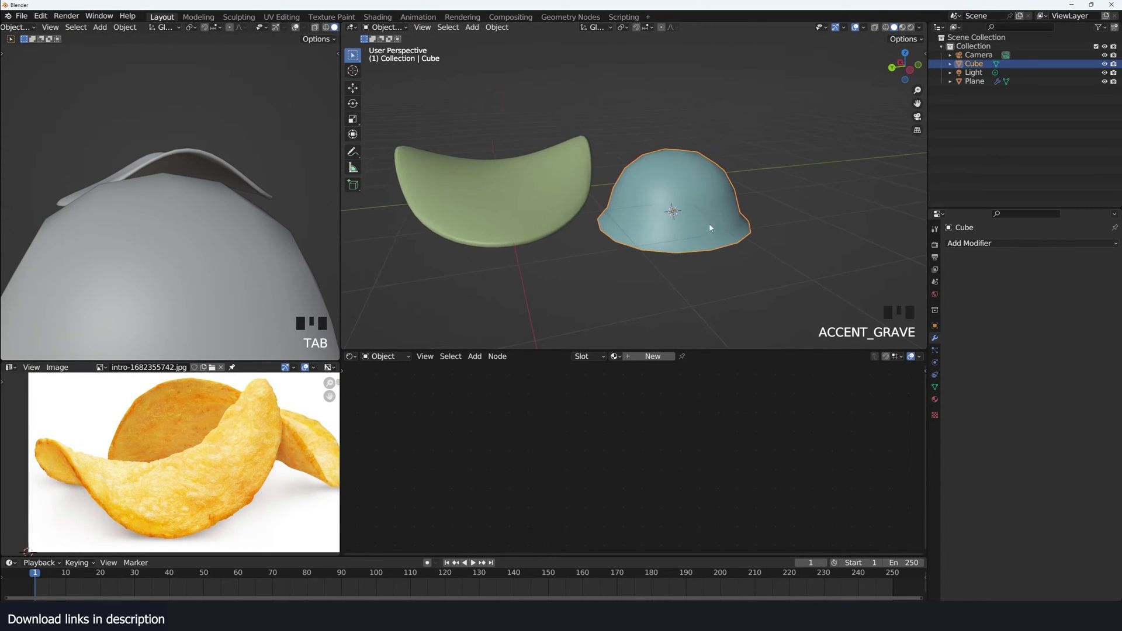
Step: Give the chip a Geometry Nodes modifier scattering points over its faces
key(`)
key(s)
click(577, 185)
key(`)
drag(640, 360, 568, 439)
scroll(up, 3)
key(a)
key(shift+a)
drag(568, 440, 560, 290)
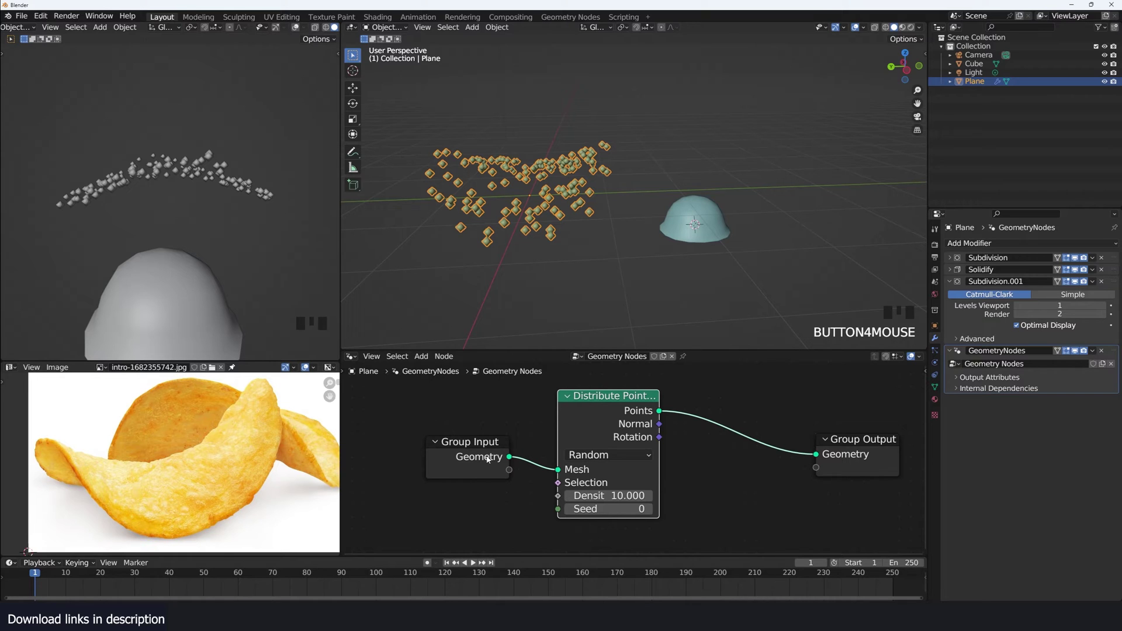
Step: Join the scattered points with the original chip geometry via Join Geometry
key(shift+a)
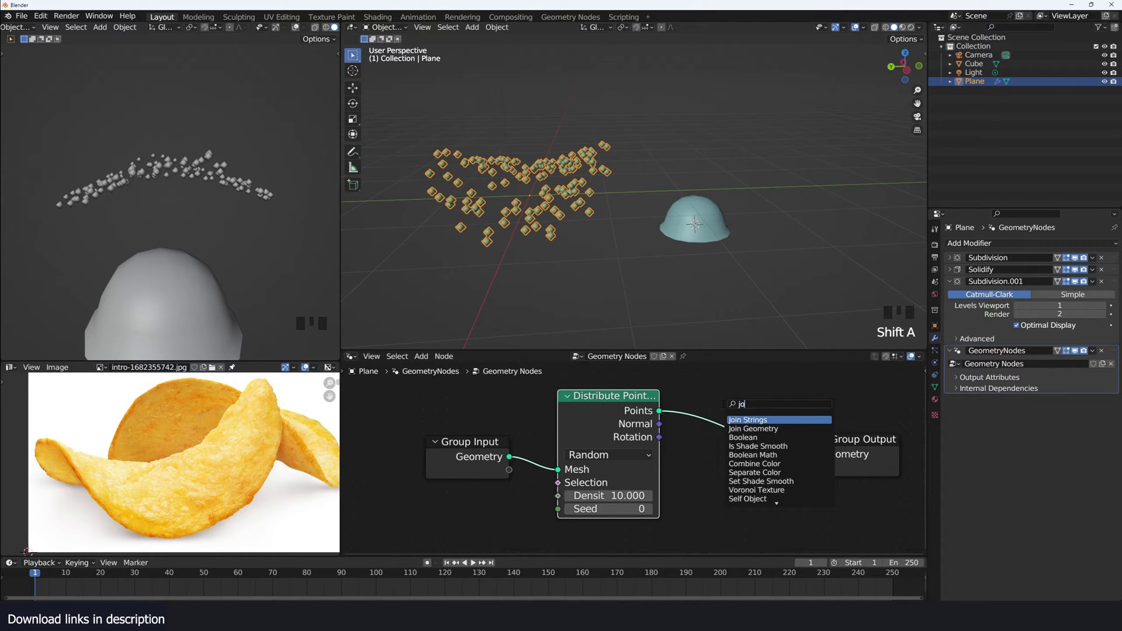
click(679, 434)
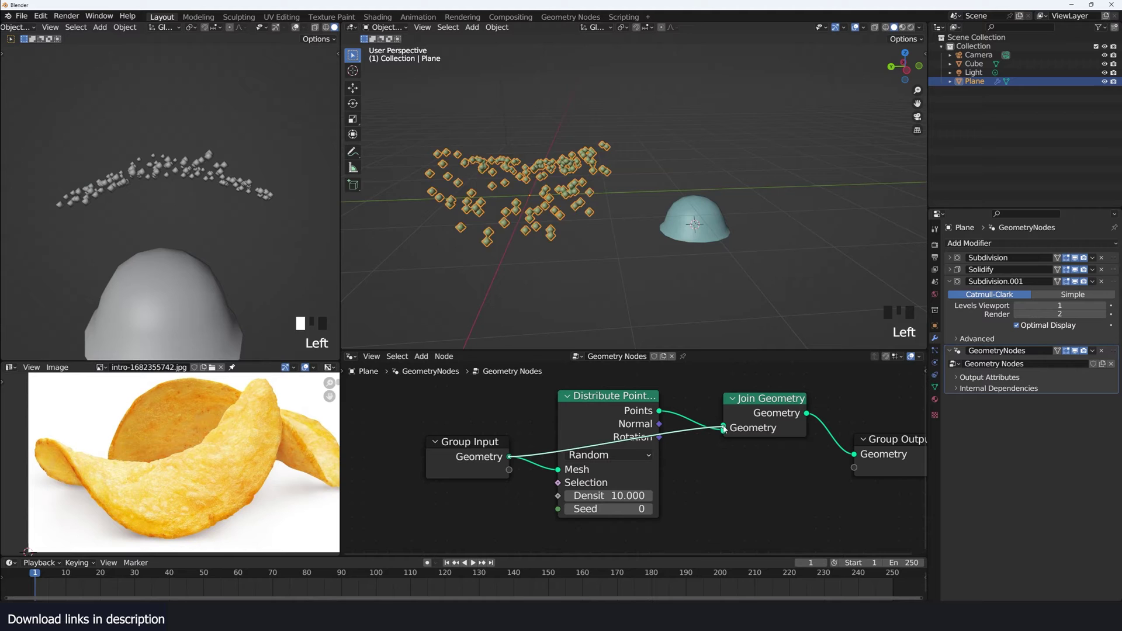
scroll(up, 3)
key(`)
scroll(up, 3)
key(`)
scroll(down, 3)
click(536, 455)
Step: Instance the dome Cube on the points through Object Info and Instance on Points
scroll(down, 3)
scroll(down, 3)
click(631, 419)
key(shift+a)
key(shift+a)
click(623, 410)
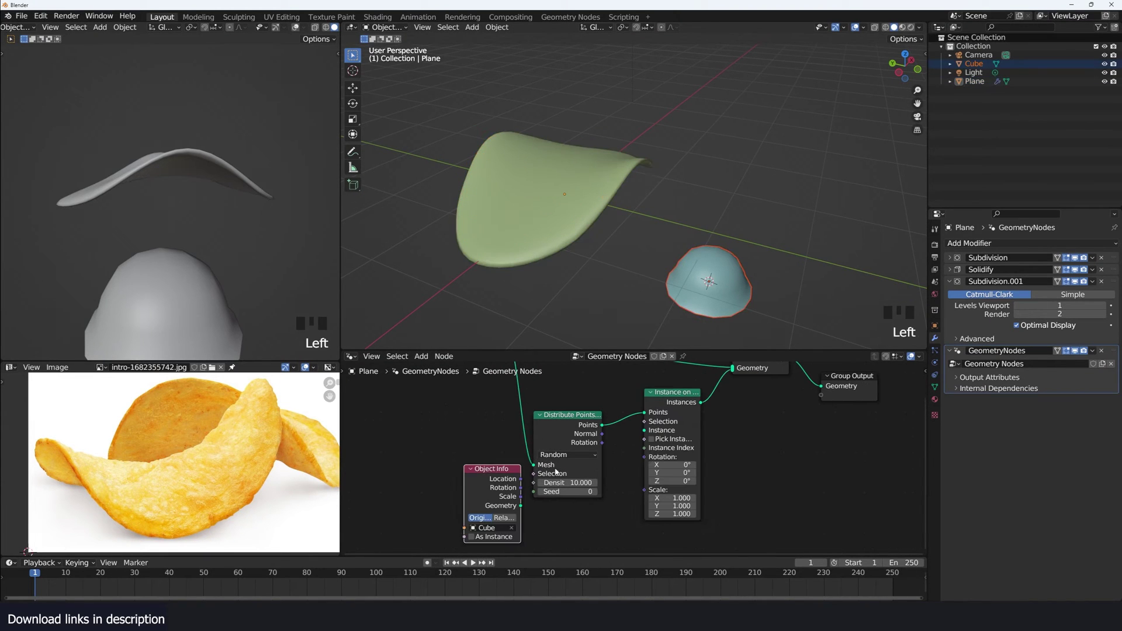
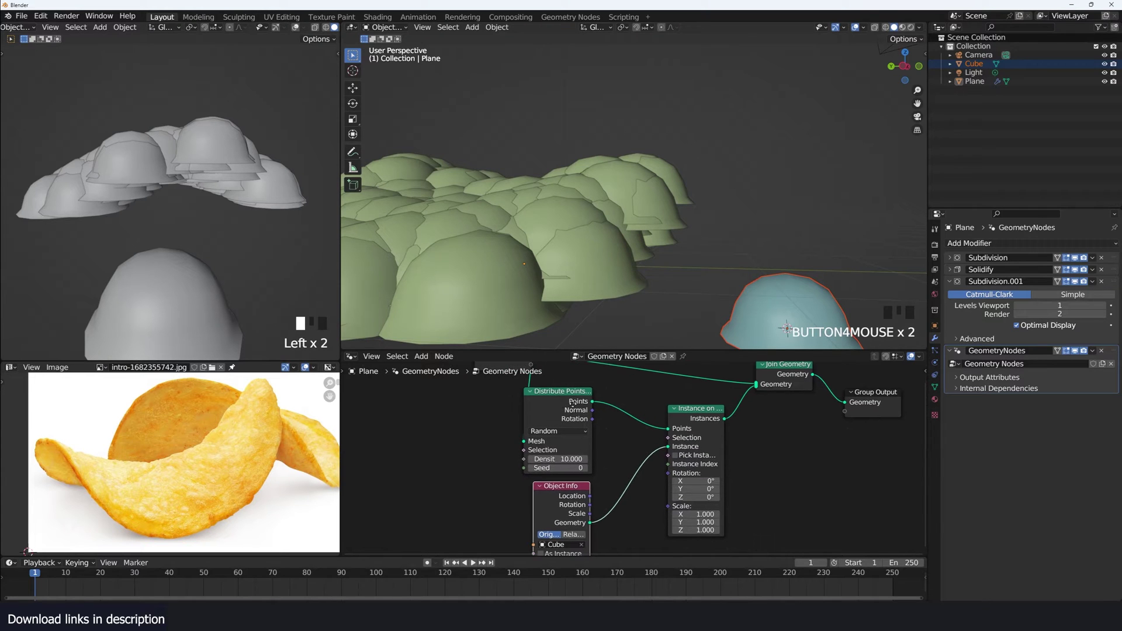
drag(598, 426, 679, 477)
key(`)
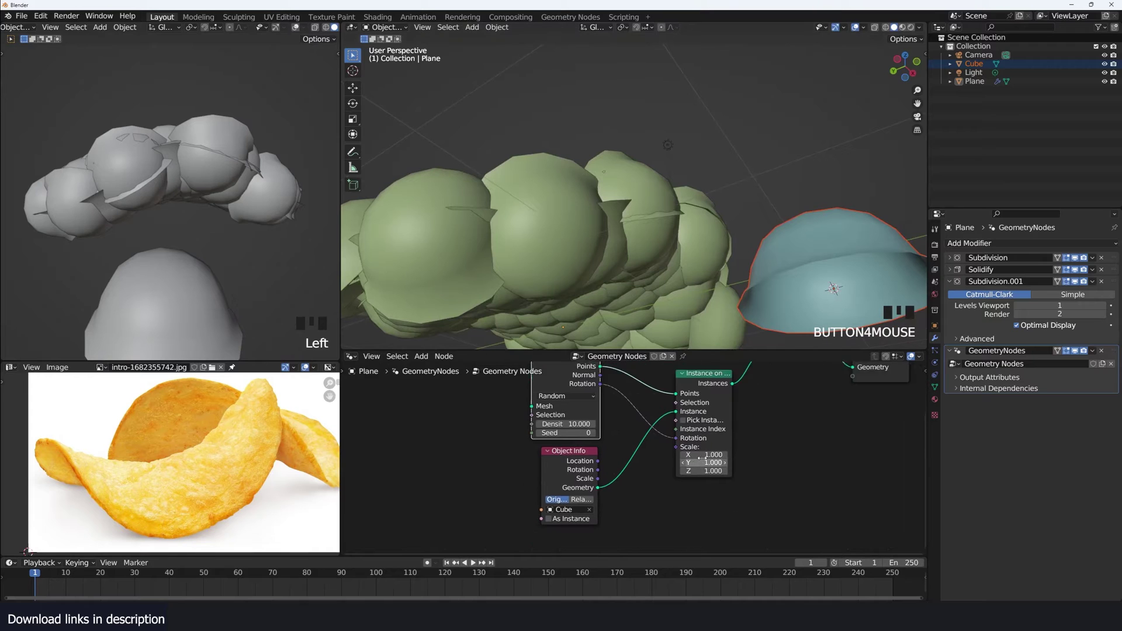
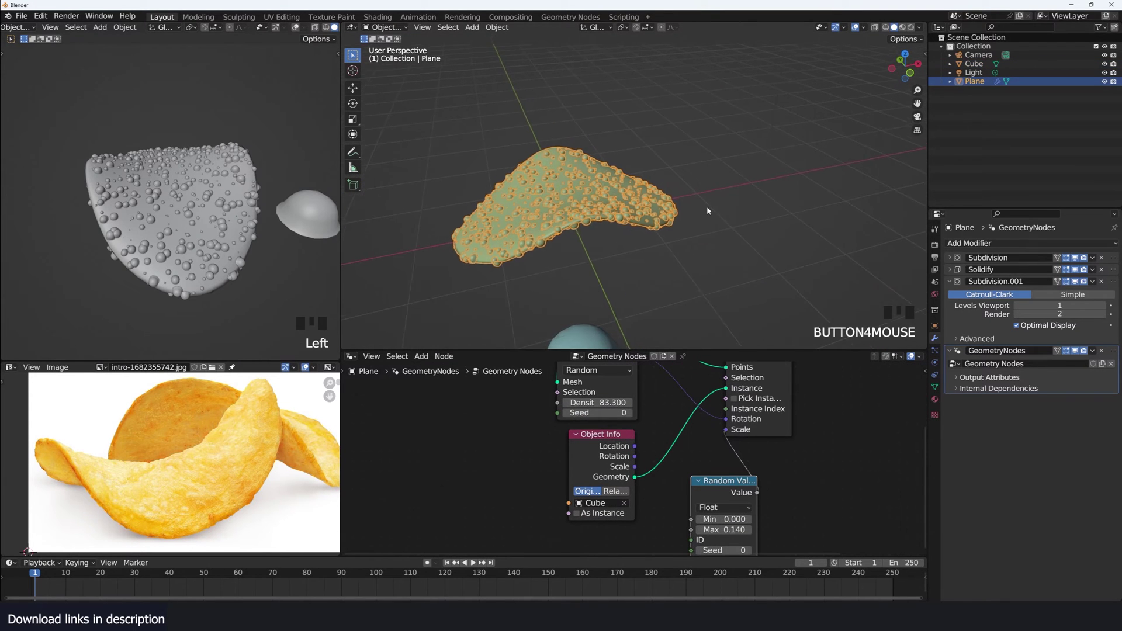
Step: Add a new plane above the chip with two levels of subdivision
key(alt+a)
scroll(down, 3)
click(720, 269)
right_click(709, 193)
key(shift+a)
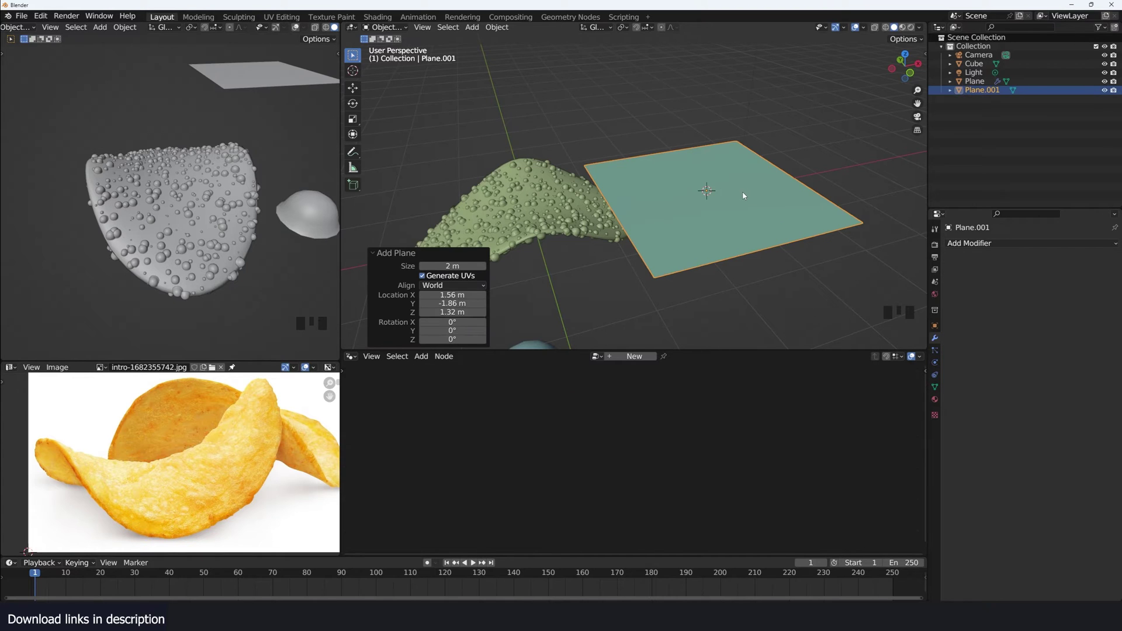
key(ctrl+2)
Step: Inset and raise the plane's faces into a shallow rounded dish
key(Tab)
key(i)
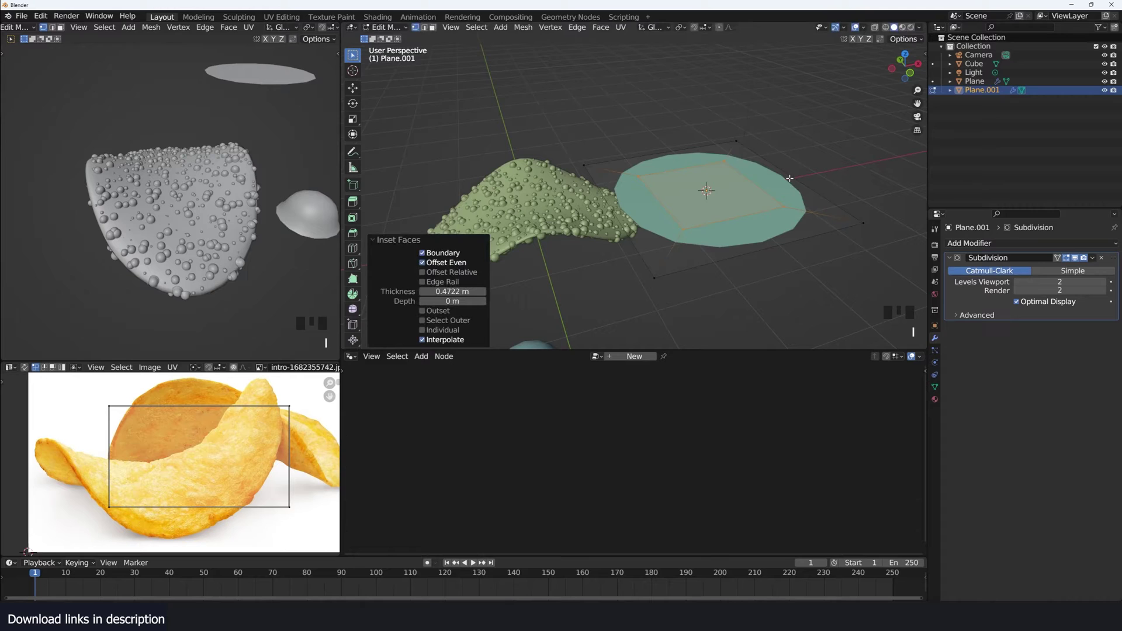
key(alt+s)
key(Tab)
key(`)
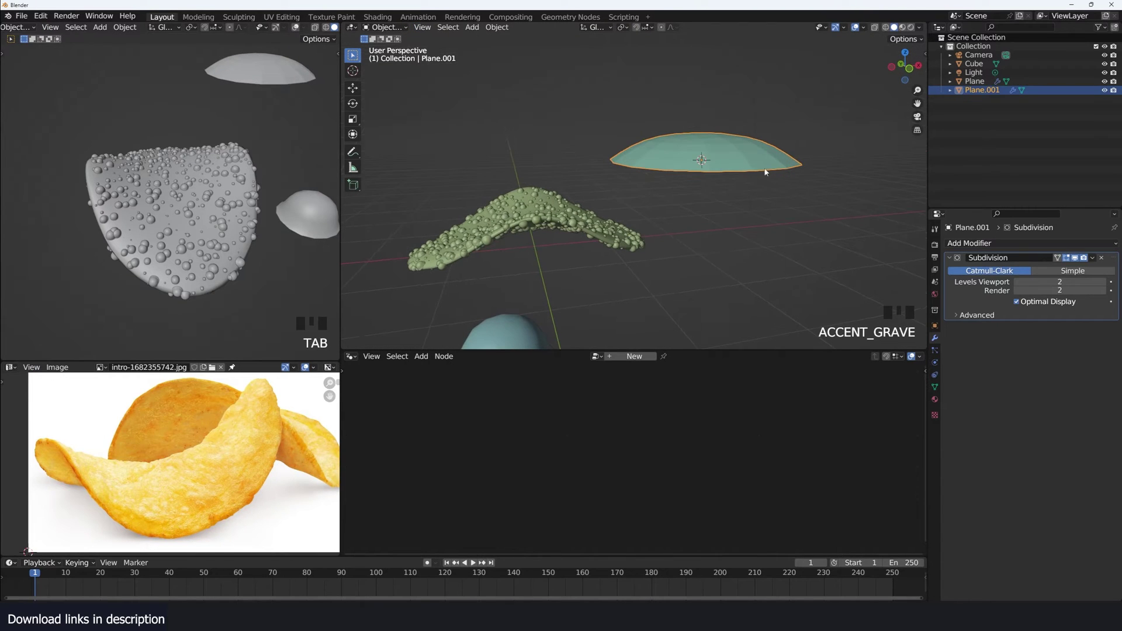
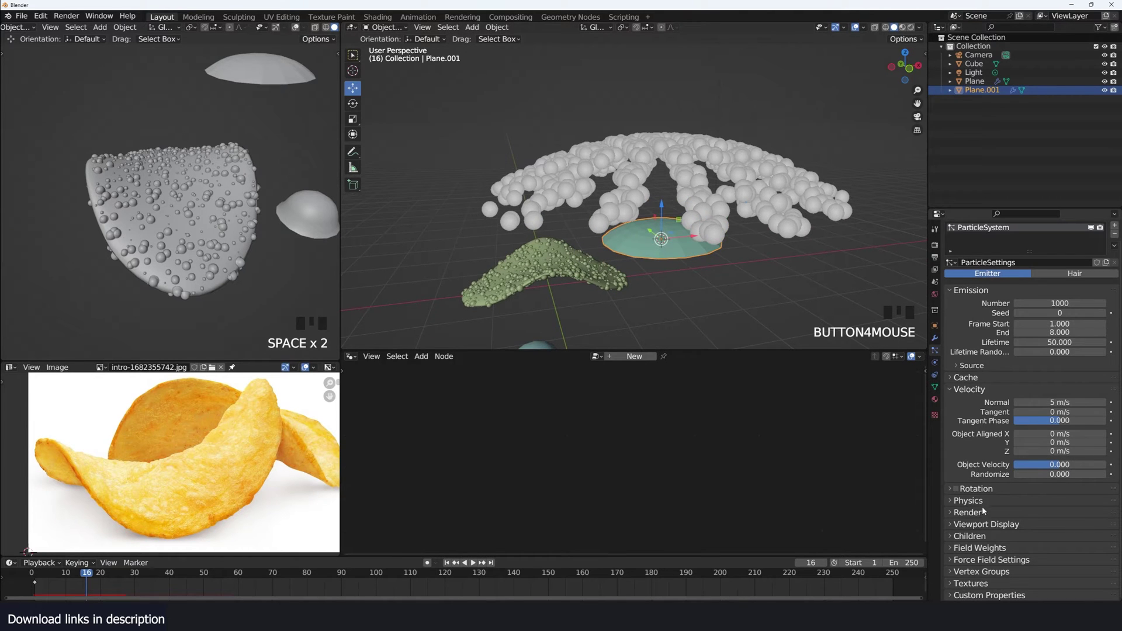
Step: Emit 1000 particles from the dish rendered as the chip object at scale 0.05
drag(985, 509, 1046, 546)
scroll(down, 3)
click(1102, 505)
click(527, 271)
scroll(up, 3)
key(alt+a)
key(`)
Step: Play the timeline to preview the dish spraying chip copies
scroll(down, 3)
right_click(35, 590)
key(space)
key(space)
key(`)
key(space)
key(space)
scroll(up, 3)
scroll(up, 3)
Step: Reopen the chip's geometry node setup for further editing
click(491, 313)
scroll(up, 3)
scroll(up, 3)
drag(636, 429, 714, 421)
click(652, 409)
key(shift+a)
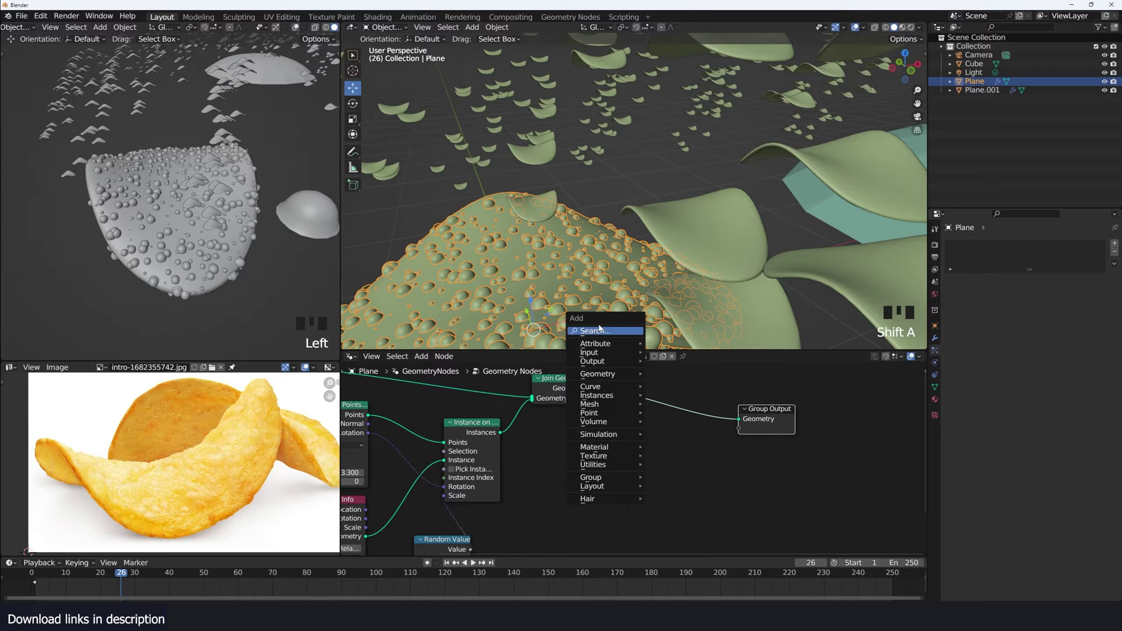
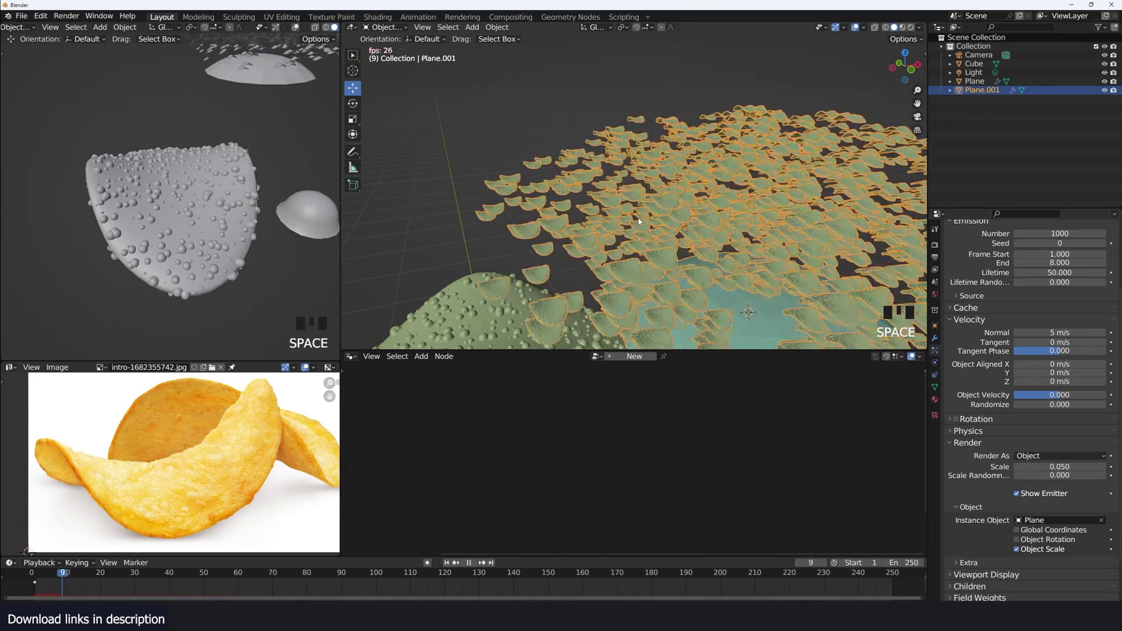
Step: Enable particle Rotation with Randomize 1, Dynamic, and angular velocity 0.5
key(space)
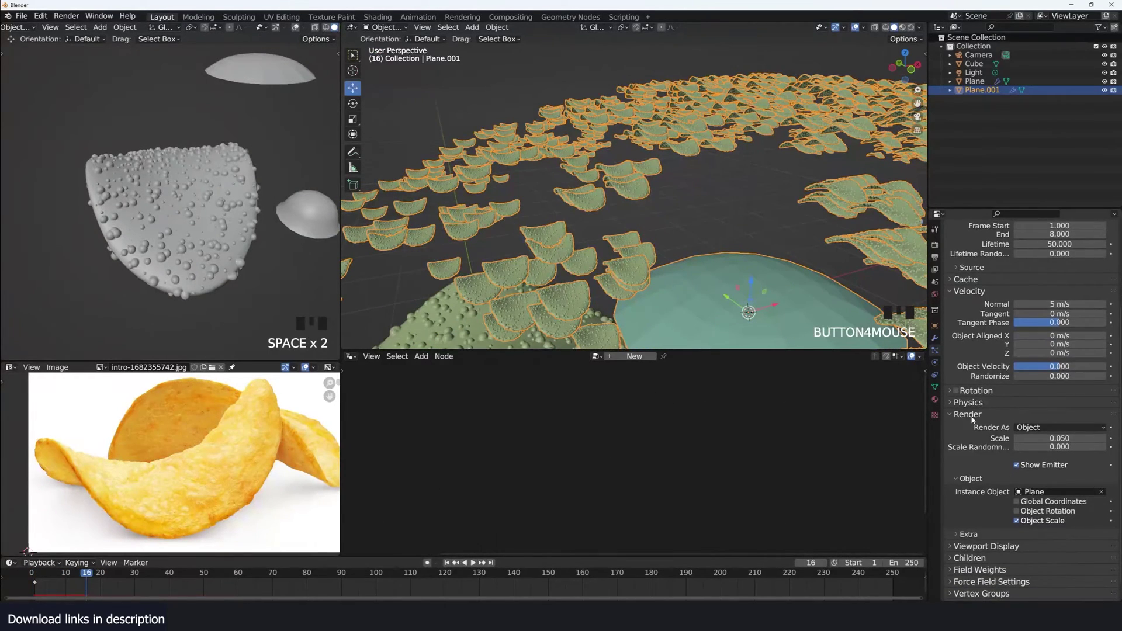
scroll(up, 3)
click(968, 445)
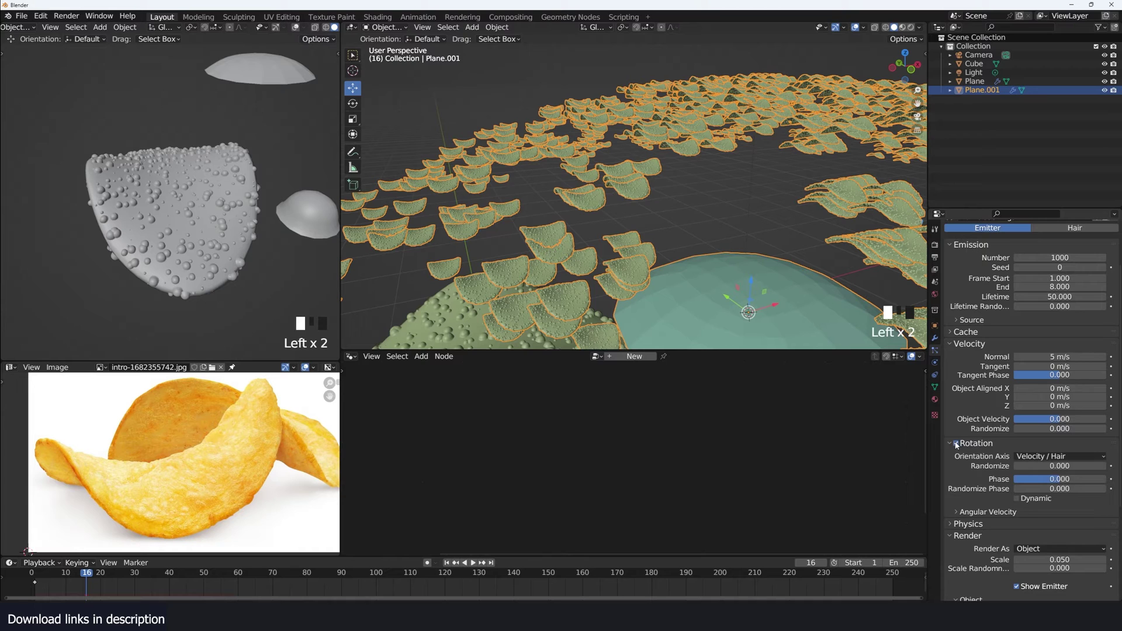
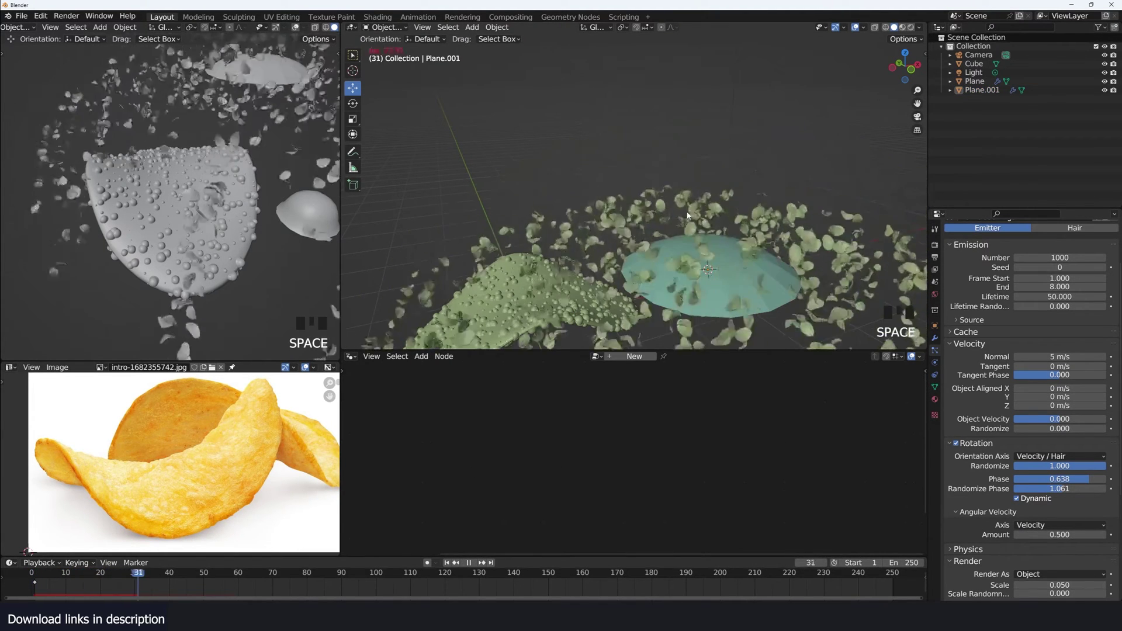
key(Escape)
Step: Add a cylinder beside the burst and scale it down
key(shift+Right)
key(shift+a)
key(shift+a)
key(shift+a)
key(s)
key(s)
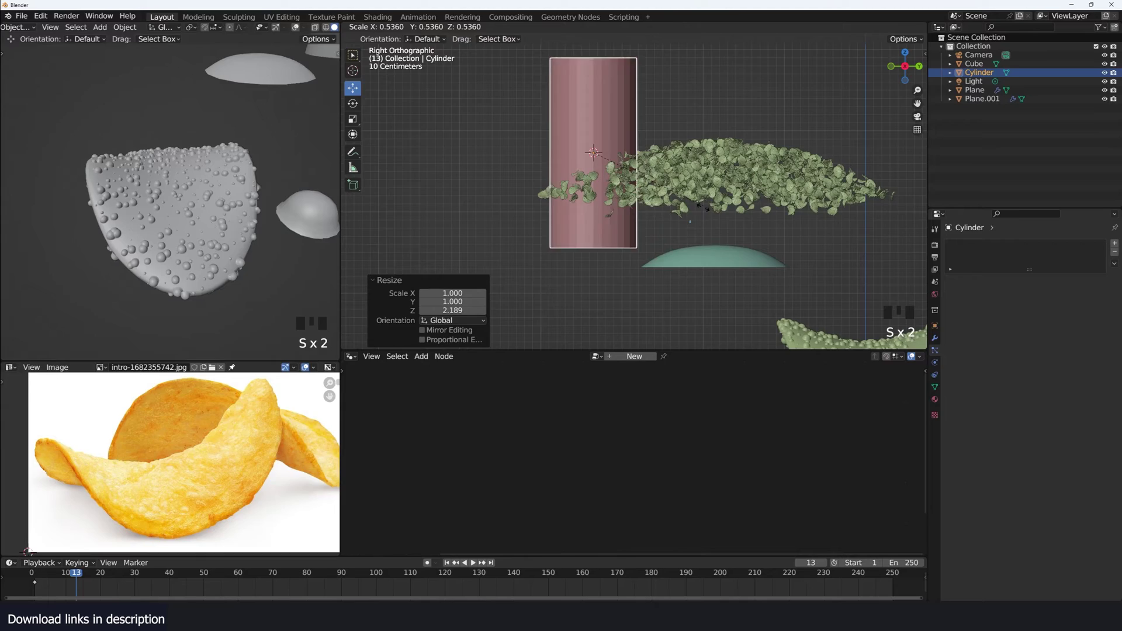
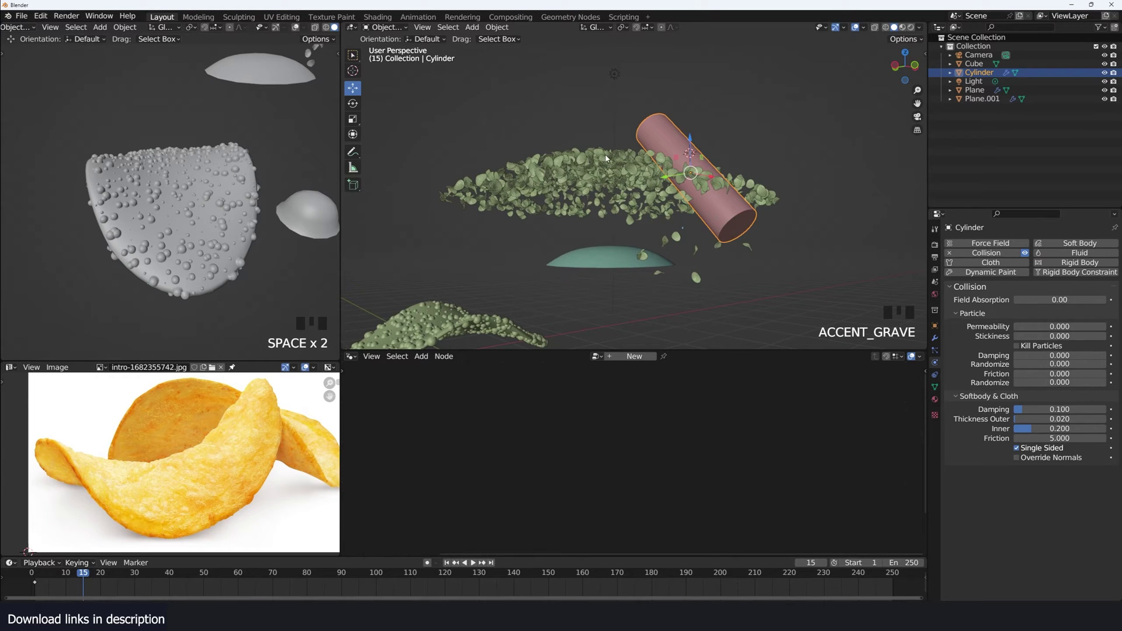
Step: Select the dish and show its particle physics force settings
click(567, 172)
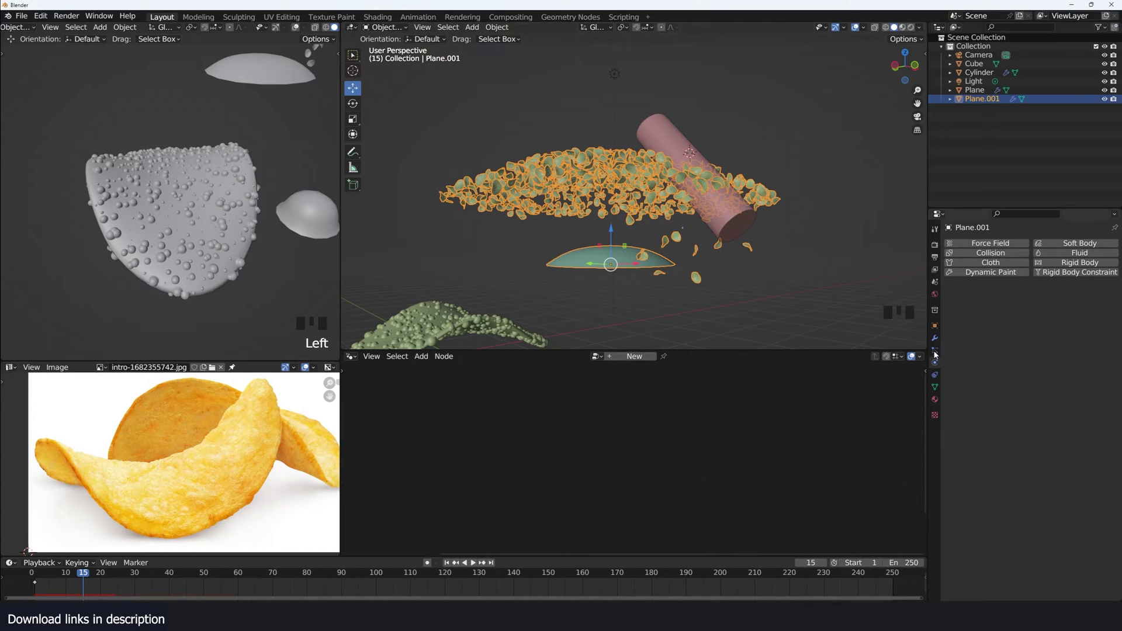
click(937, 354)
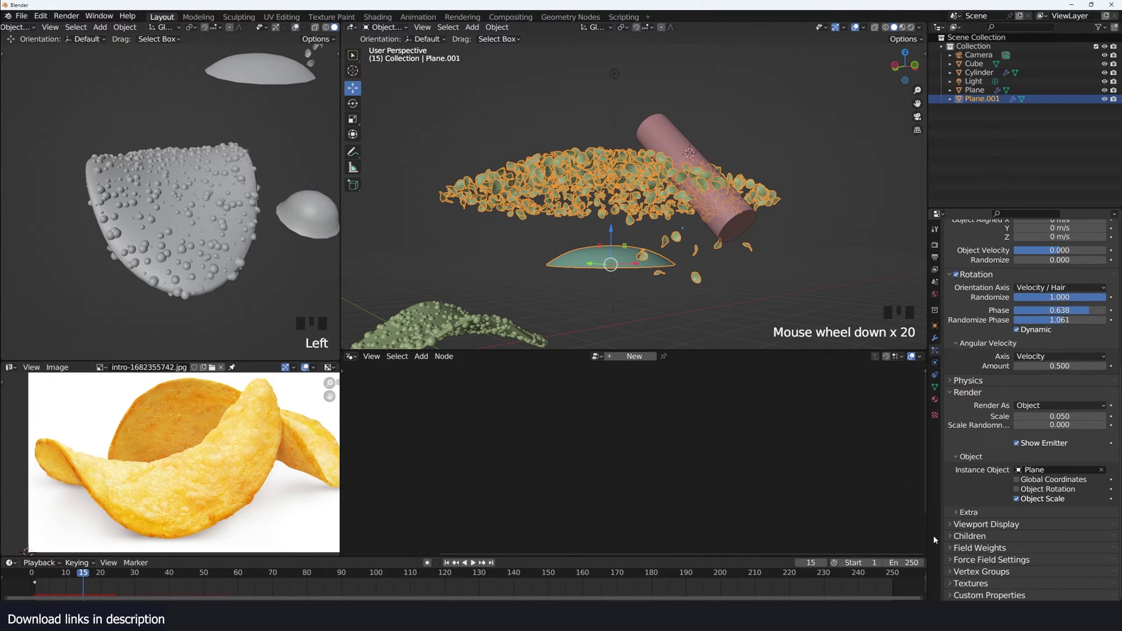
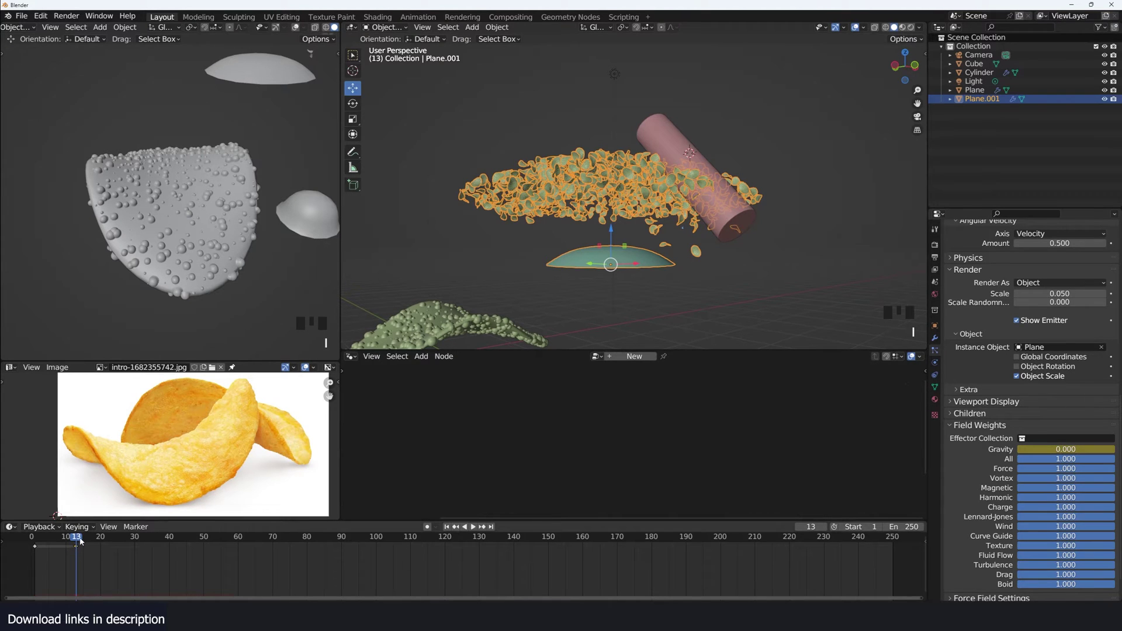
drag(85, 540, 63, 553)
key(space)
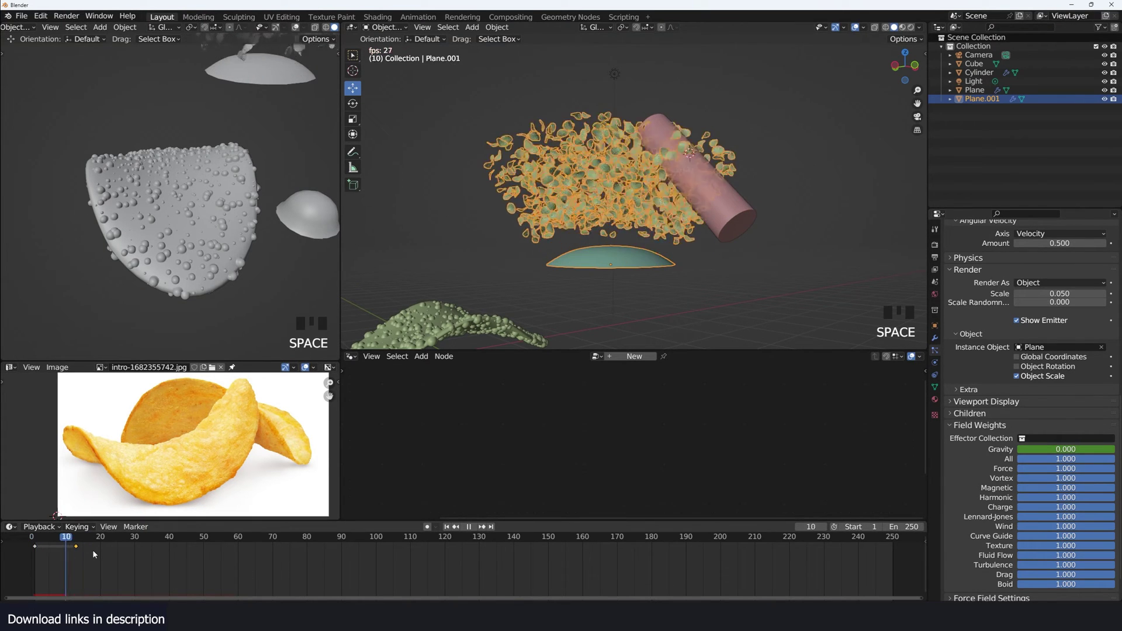
Step: Replay the chip burst around the cylinder and pause it
key(space)
drag(53, 552, 54, 555)
key(space)
key(space)
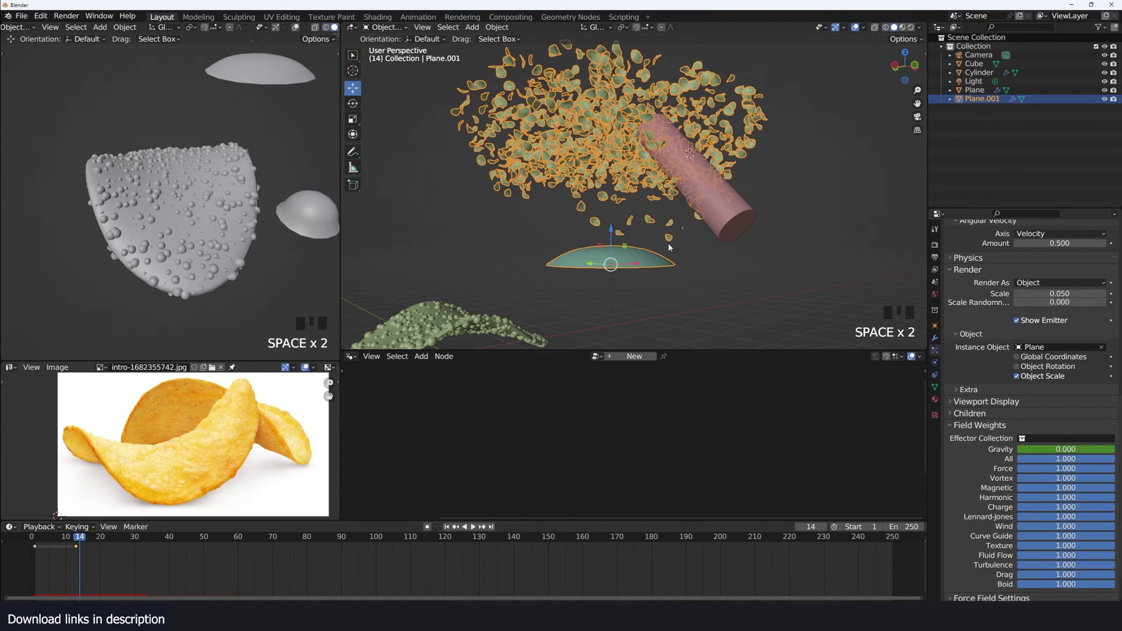
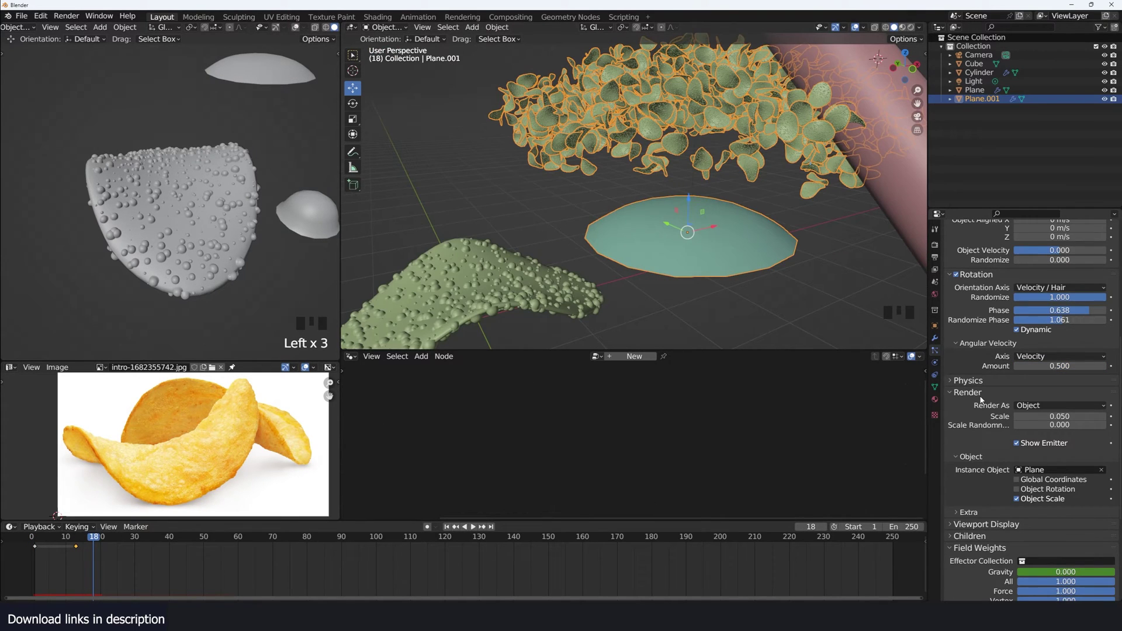
Step: Keyframe the particle Damp value at 0 near the burst frame and replay the burst
drag(992, 386, 1103, 457)
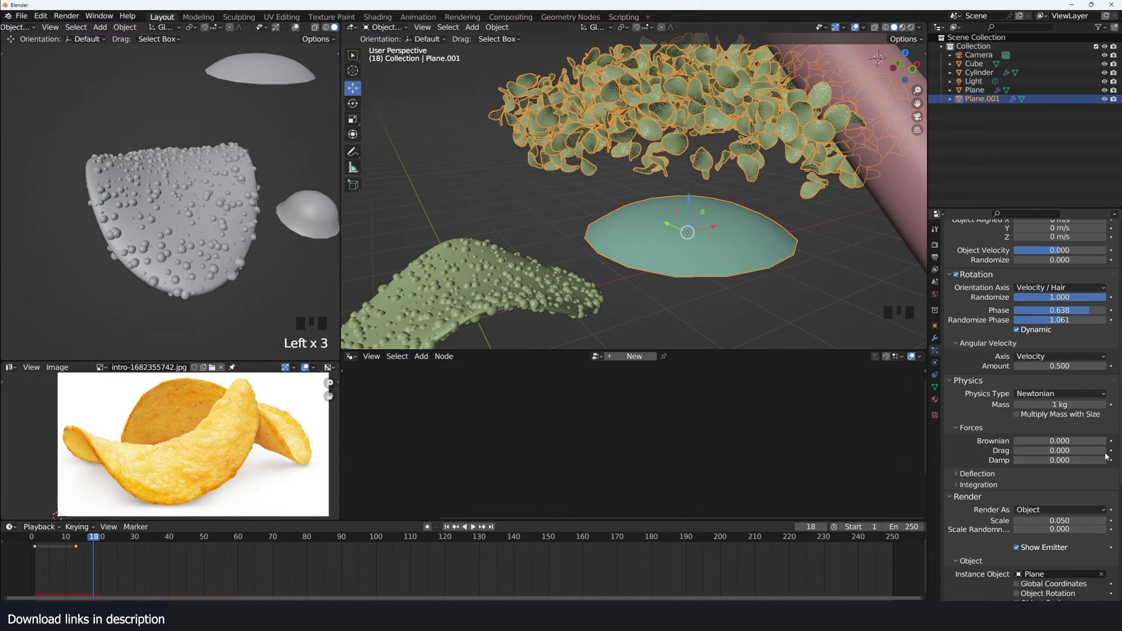
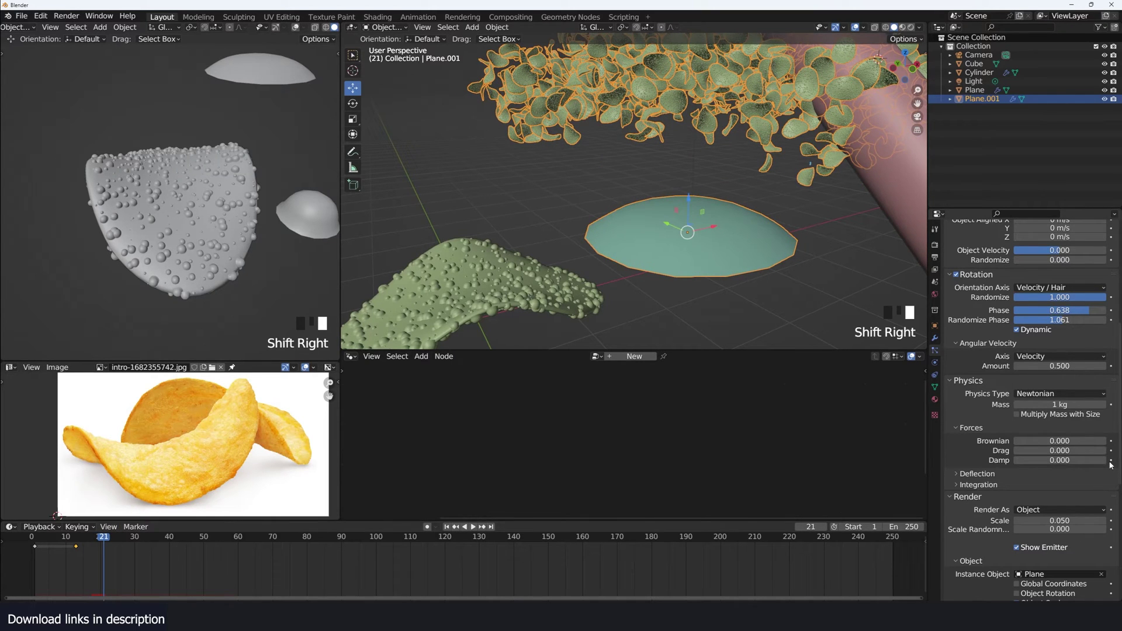
click(1112, 464)
key(Right)
drag(1074, 462, 1068, 472)
click(1114, 461)
right_click(31, 549)
key(space)
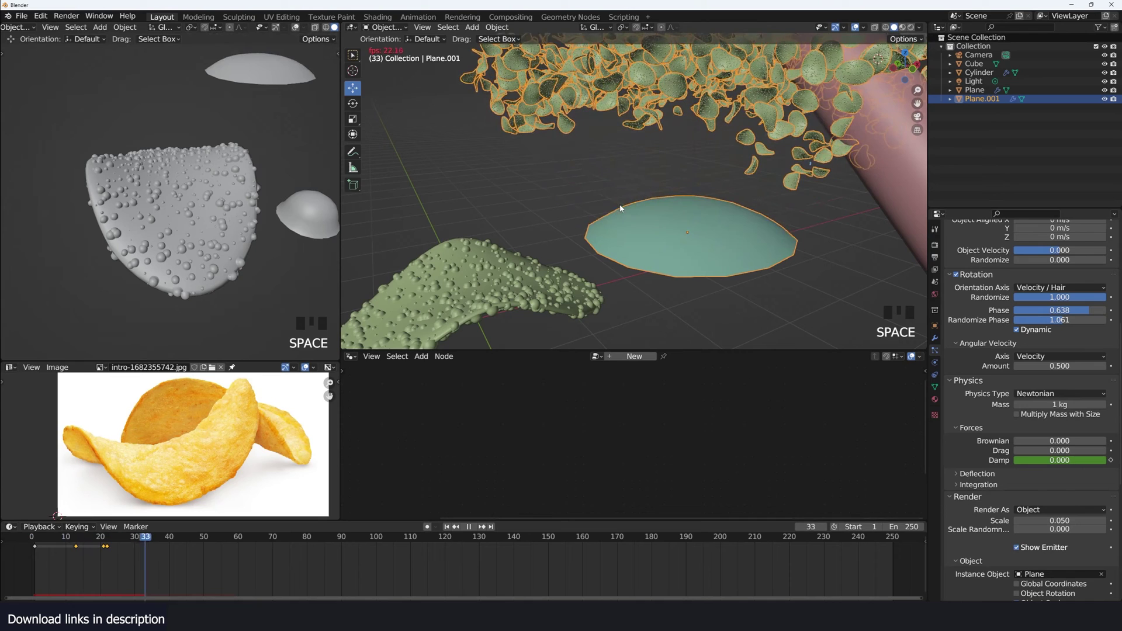
key(space)
Step: Raise Damp to 0.5 on a later frame, keyframe it, and replay so the chips slow down
key(Down)
drag(1055, 463, 975, 469)
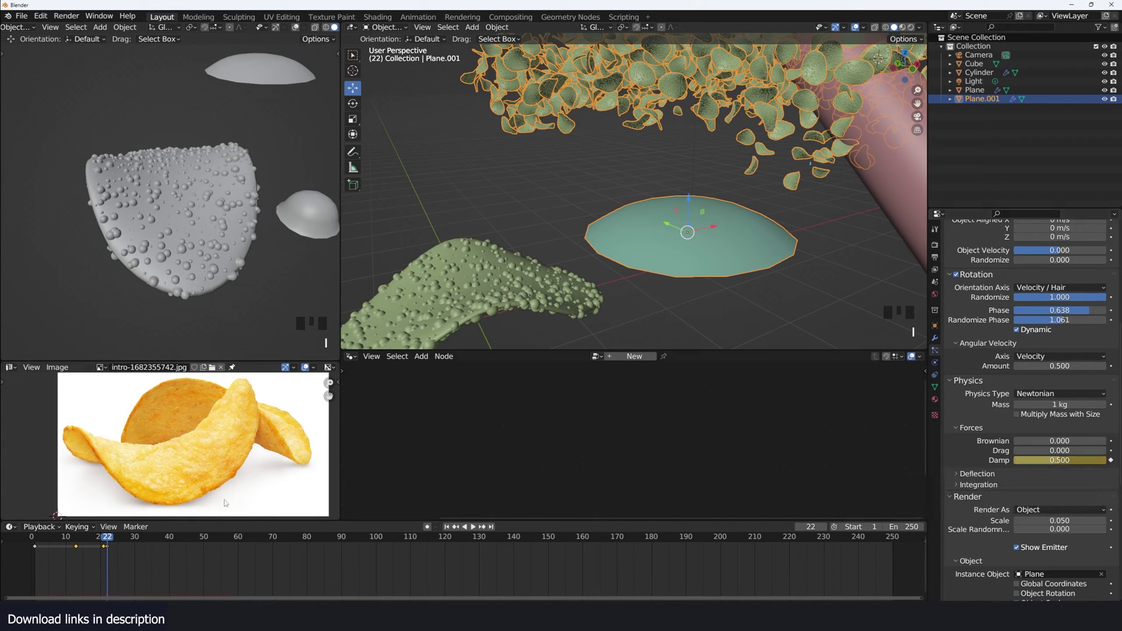
right_click(34, 560)
scroll(down, 3)
key(space)
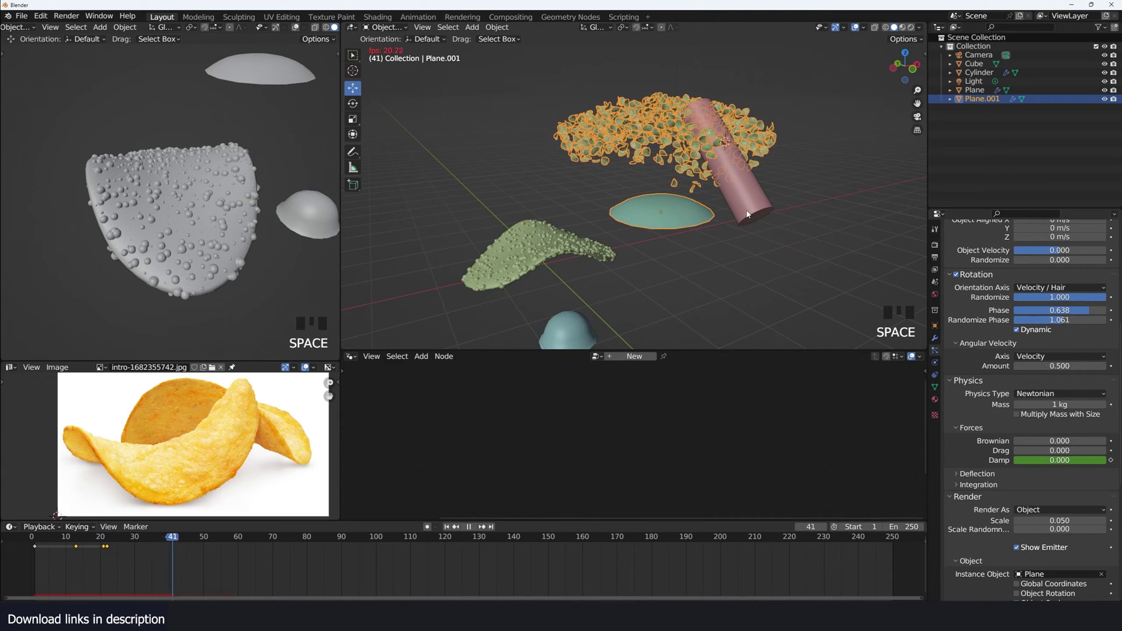
key(space)
key(space)
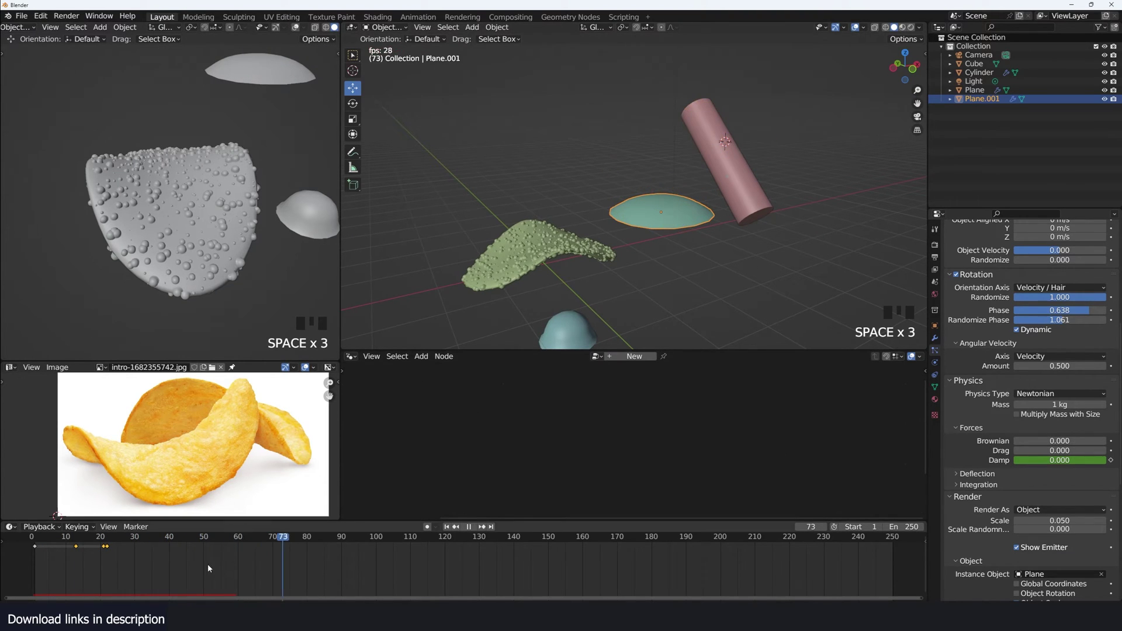
key(space)
Step: Scrub and replay the timeline to judge when the slowdown should kick in
scroll(up, 3)
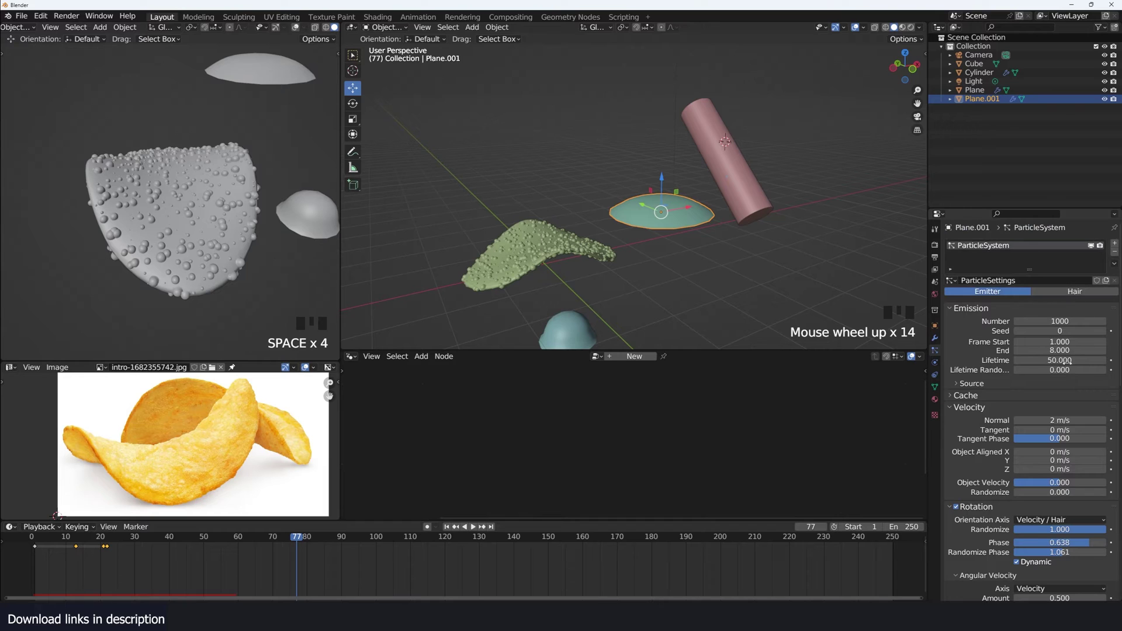
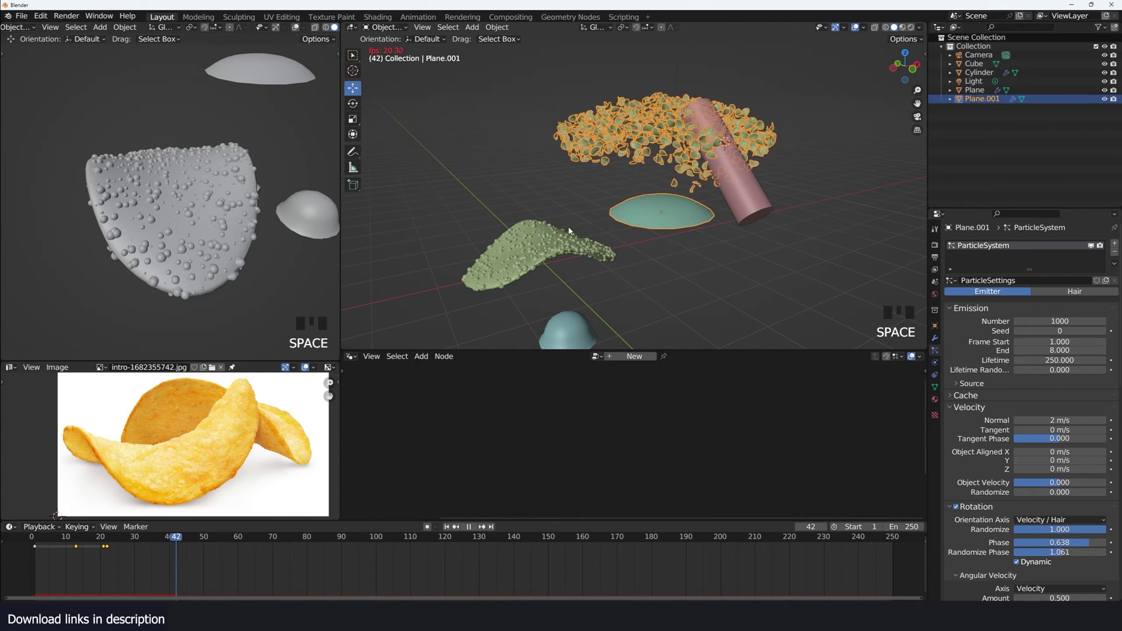
key(space)
drag(51, 553, 90, 548)
key(space)
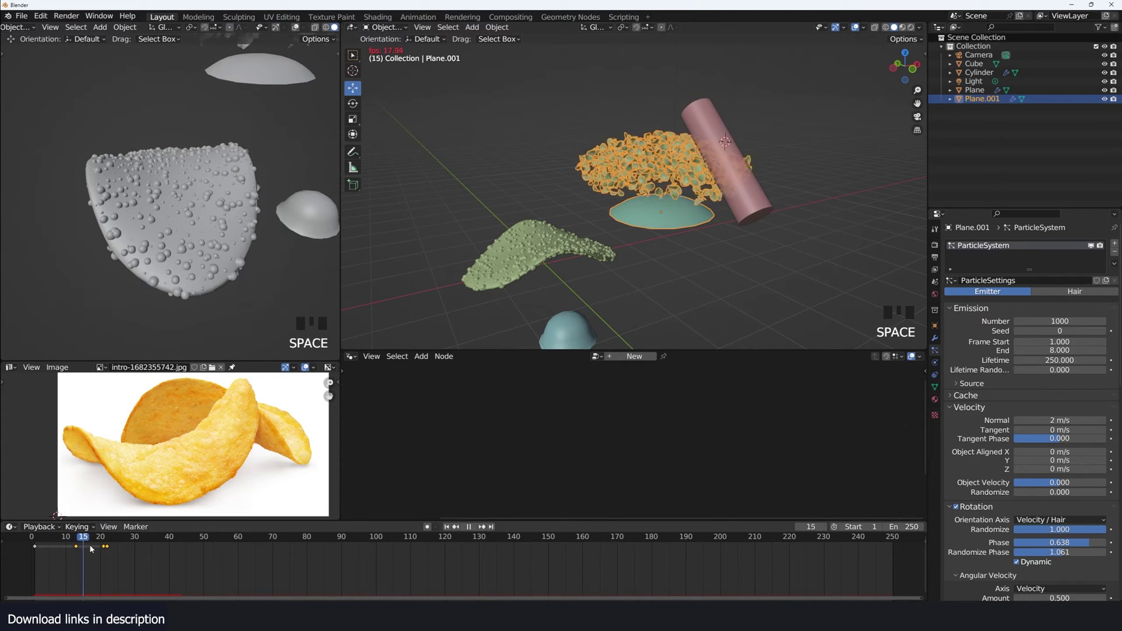
key(space)
key(space)
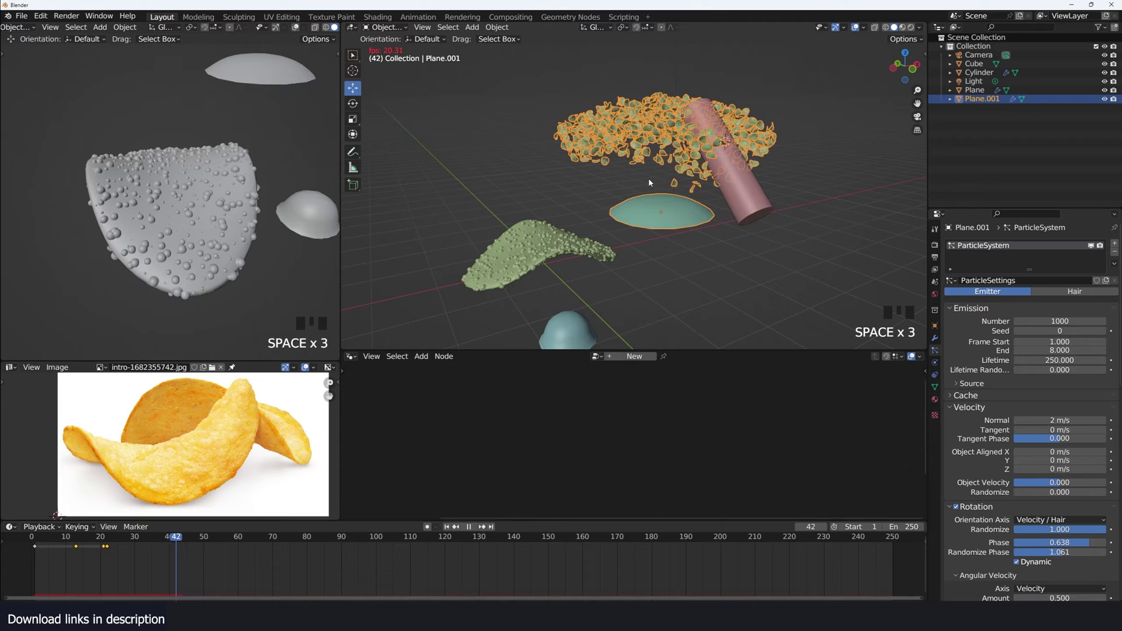
scroll(up, 3)
key(space)
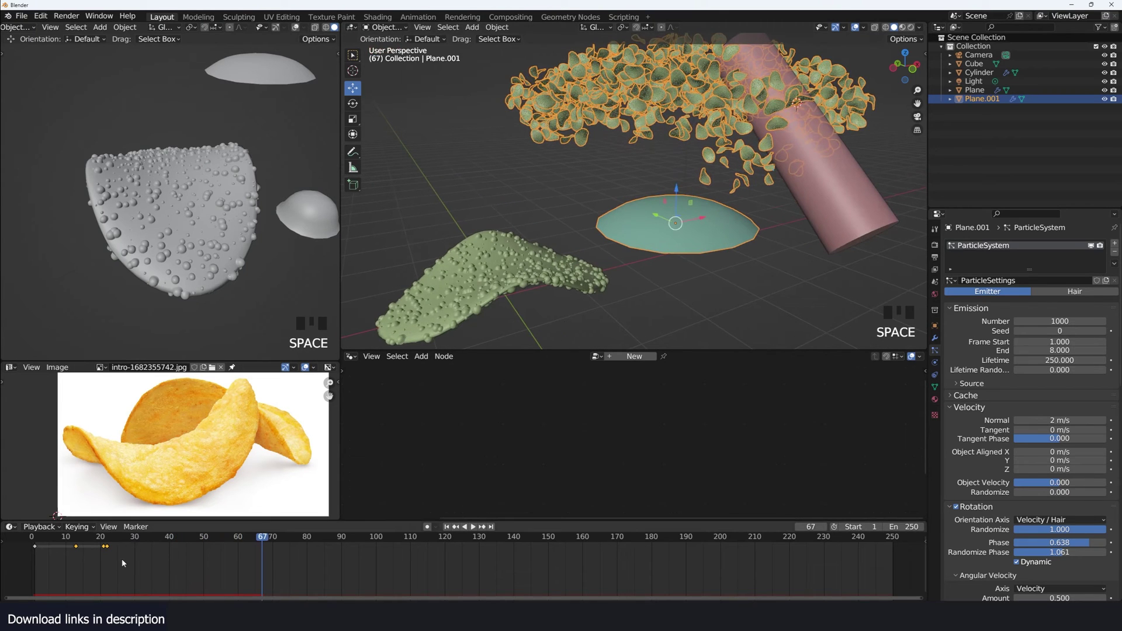
Step: Shift the damping keyframes to later frames and replay the burst from the front
click(113, 548)
key(g)
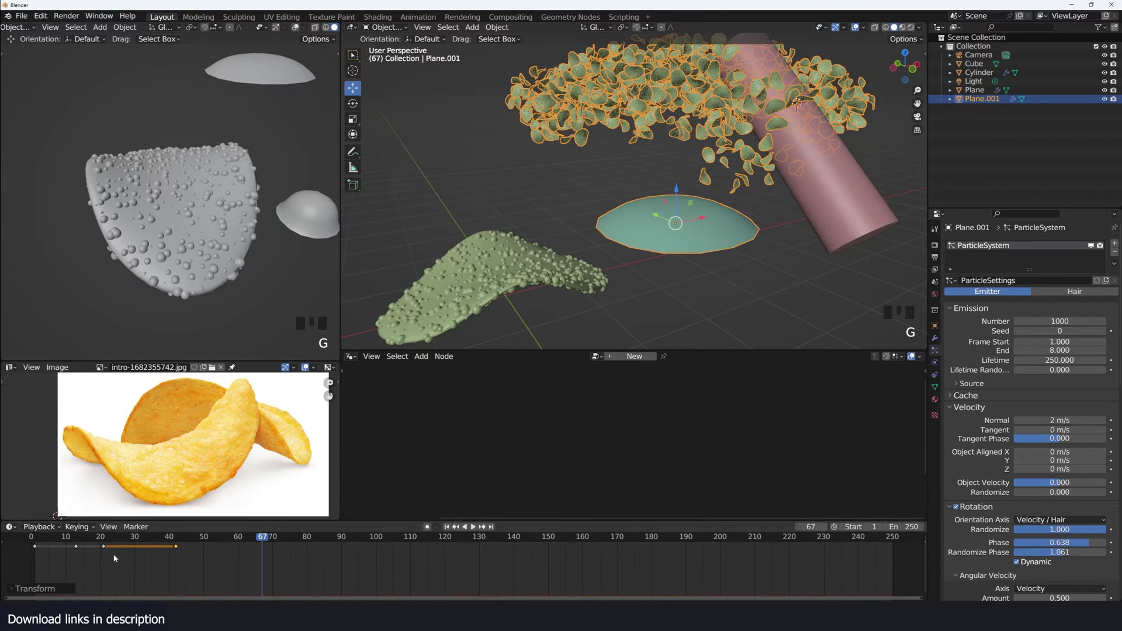
drag(34, 561, 108, 548)
key(space)
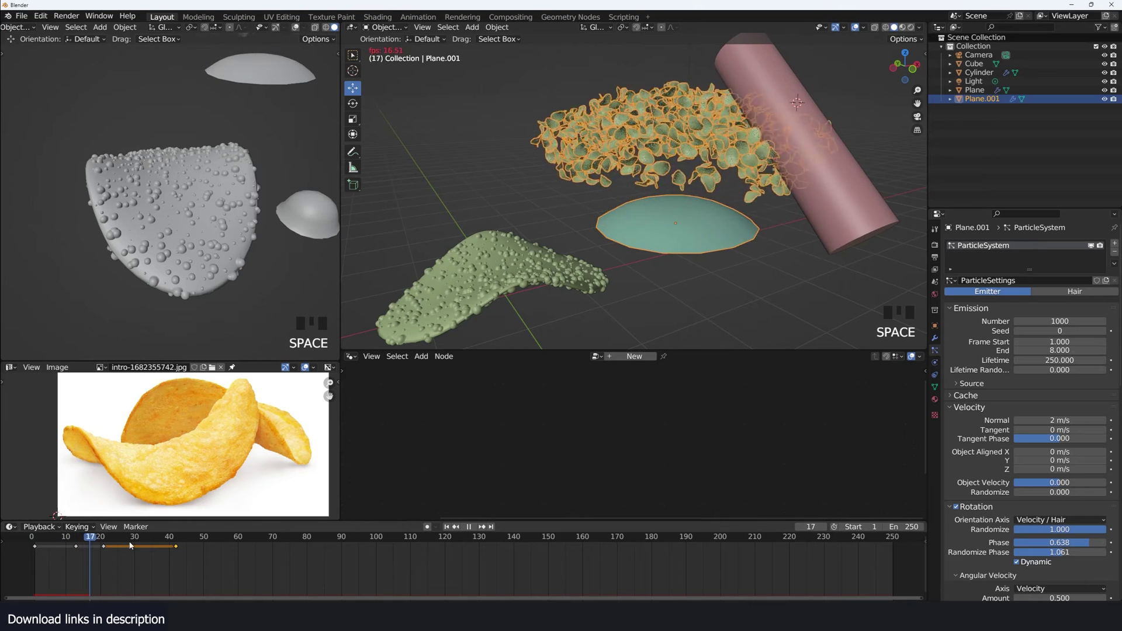
key(space)
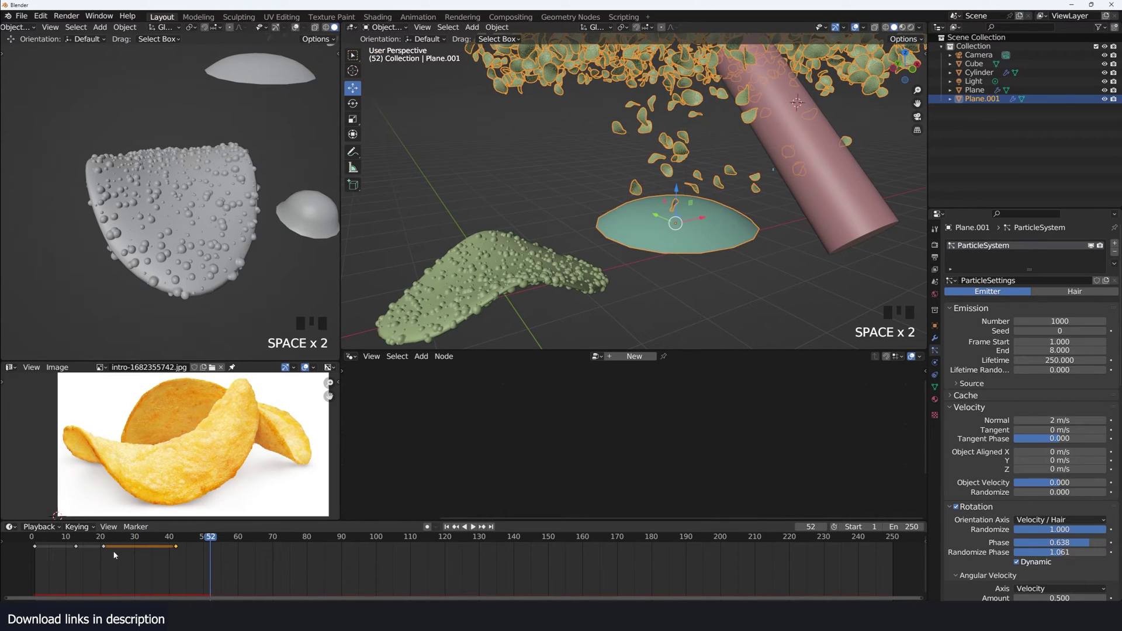
drag(79, 557, 109, 557)
key(space)
key(space)
Step: Zoom around the emitter disc and turn off its smoothing subdivision, leaving a flat hexagon
scroll(down, 3)
key(`)
scroll(down, 3)
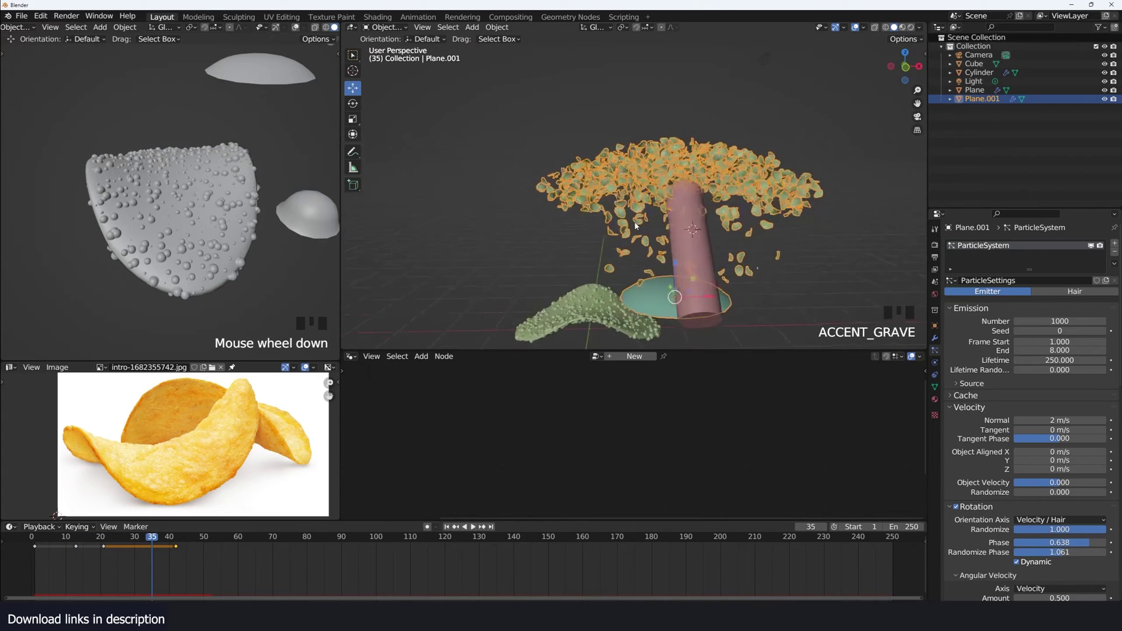
key(`)
scroll(up, 3)
scroll(up, 3)
scroll(down, 3)
scroll(down, 3)
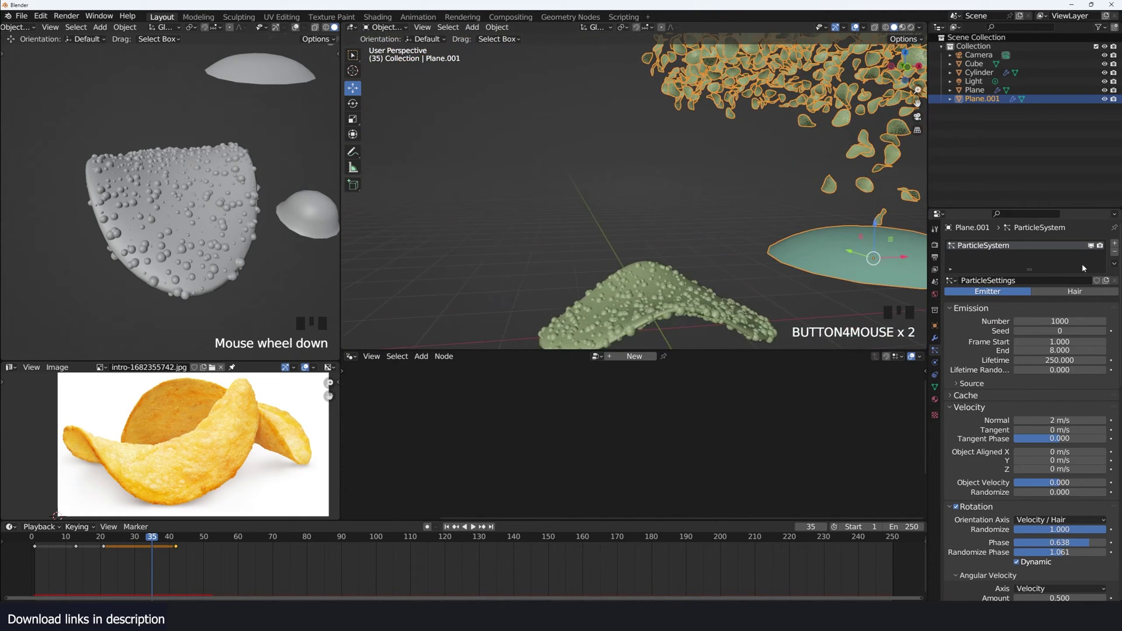
click(938, 341)
drag(1080, 259, 1079, 310)
click(1080, 329)
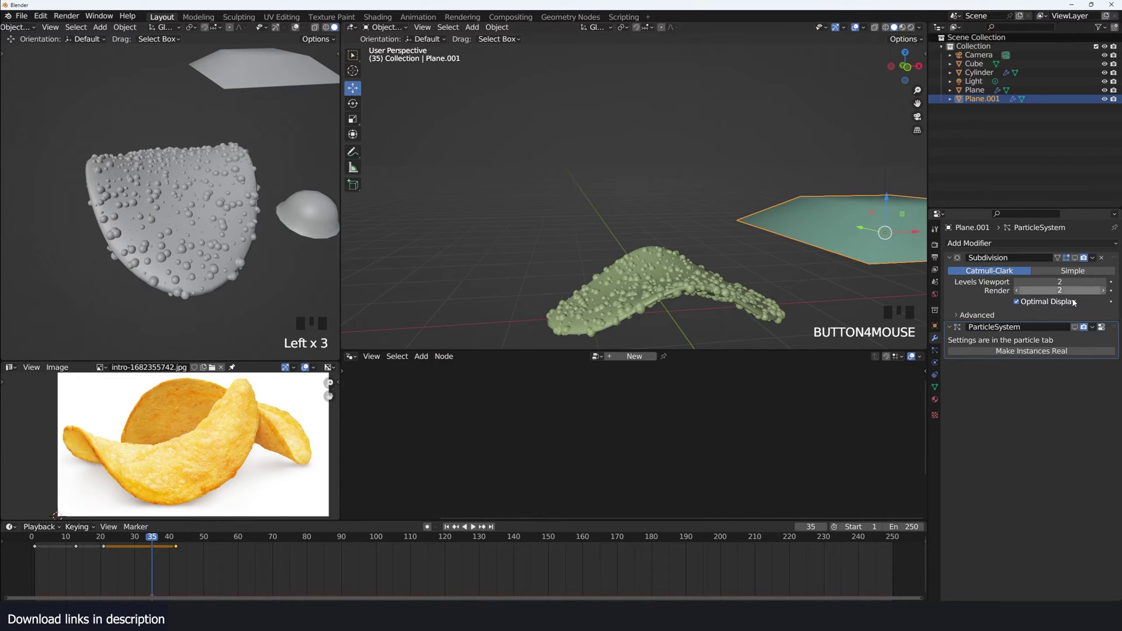
Step: Select the bumpy chip Plane object and bring up its Geometry Nodes tree
click(1078, 326)
scroll(up, 3)
key(alt+a)
click(673, 268)
Step: Zoom in close on the bumpy chip surface in the viewport
key(`)
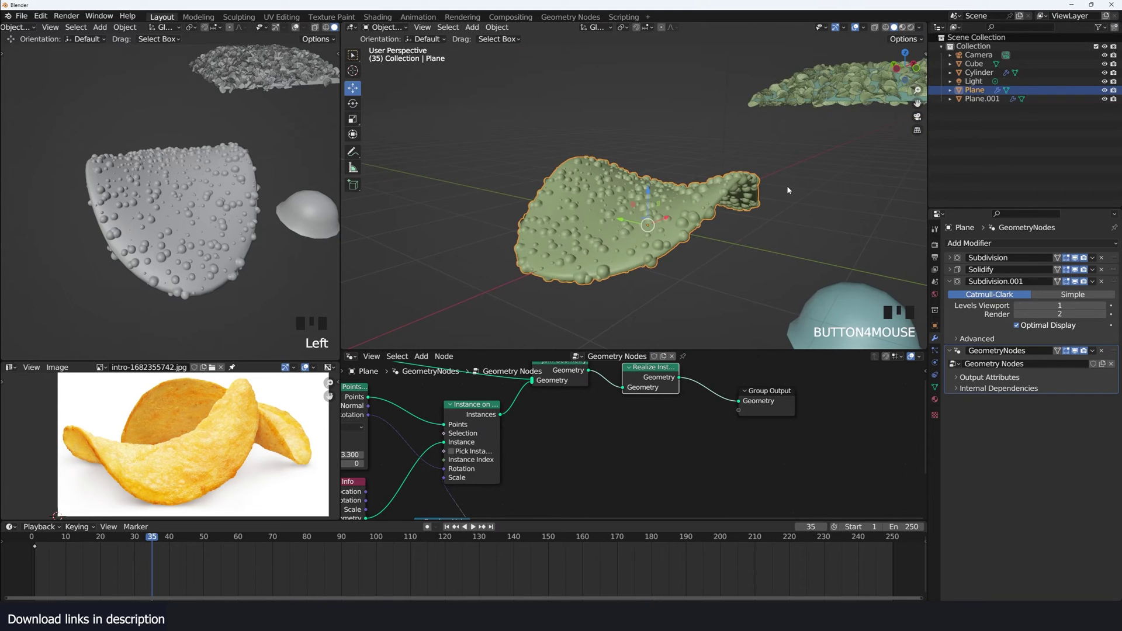
key(KP_Decimal)
scroll(up, 3)
key(`)
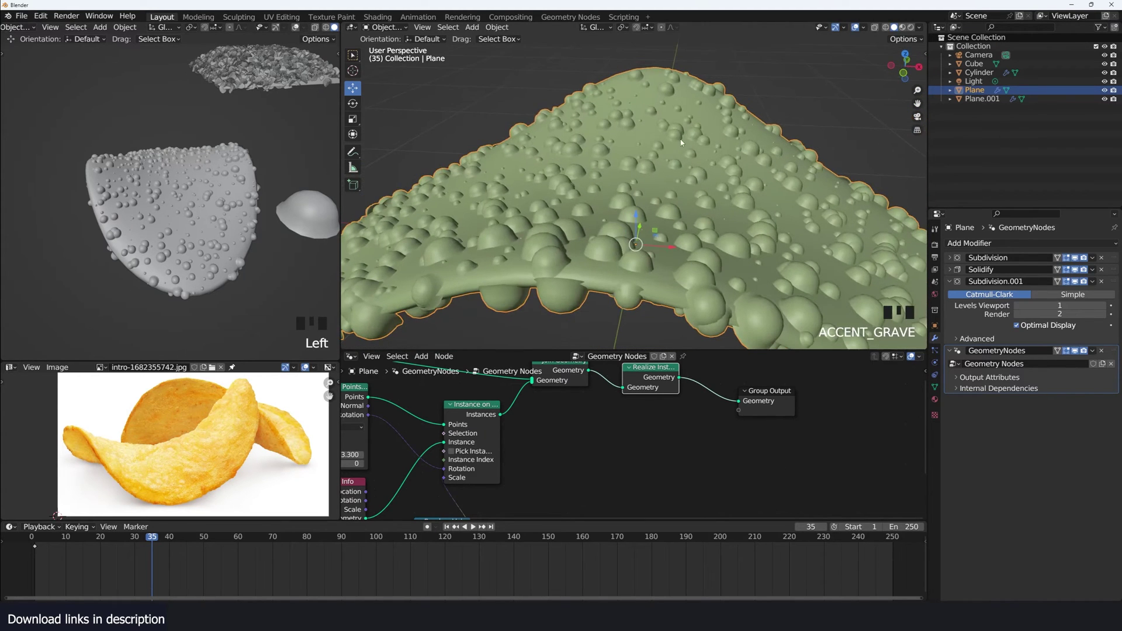
key(`)
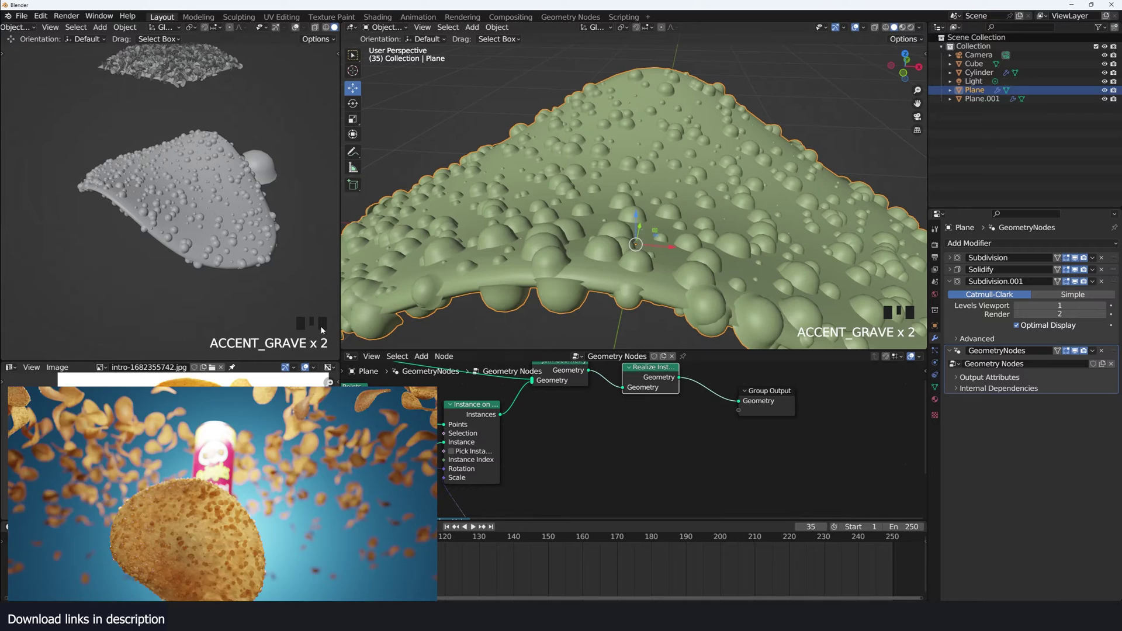
scroll(up, 3)
key(`)
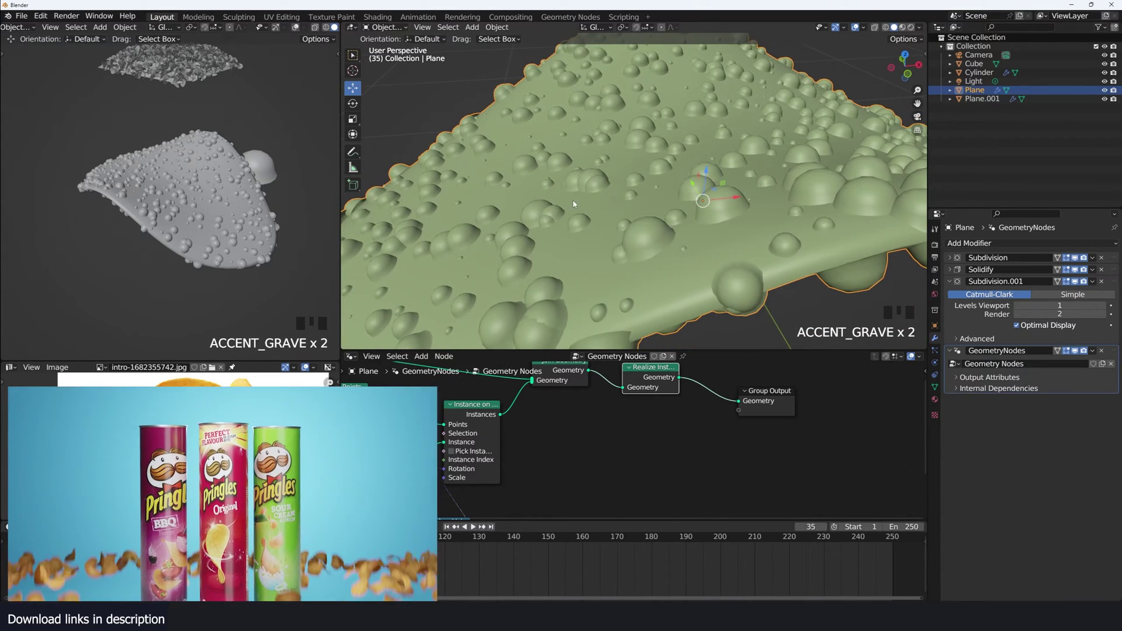
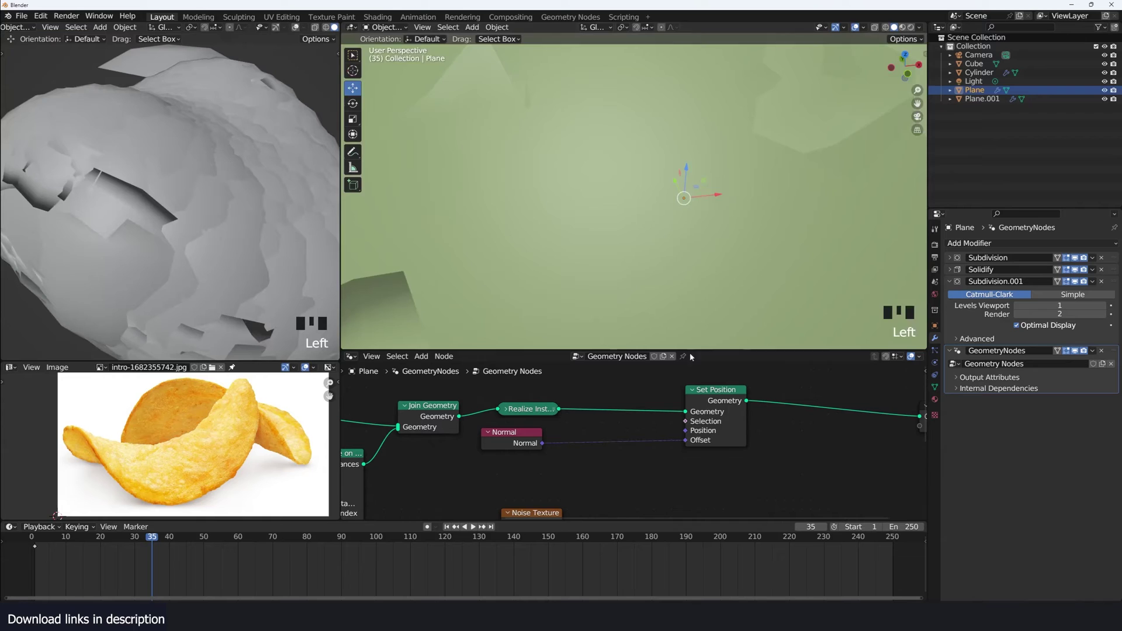
Step: Frame the whole noise-displaced, lumpy chip in the viewport
scroll(down, 3)
key(`)
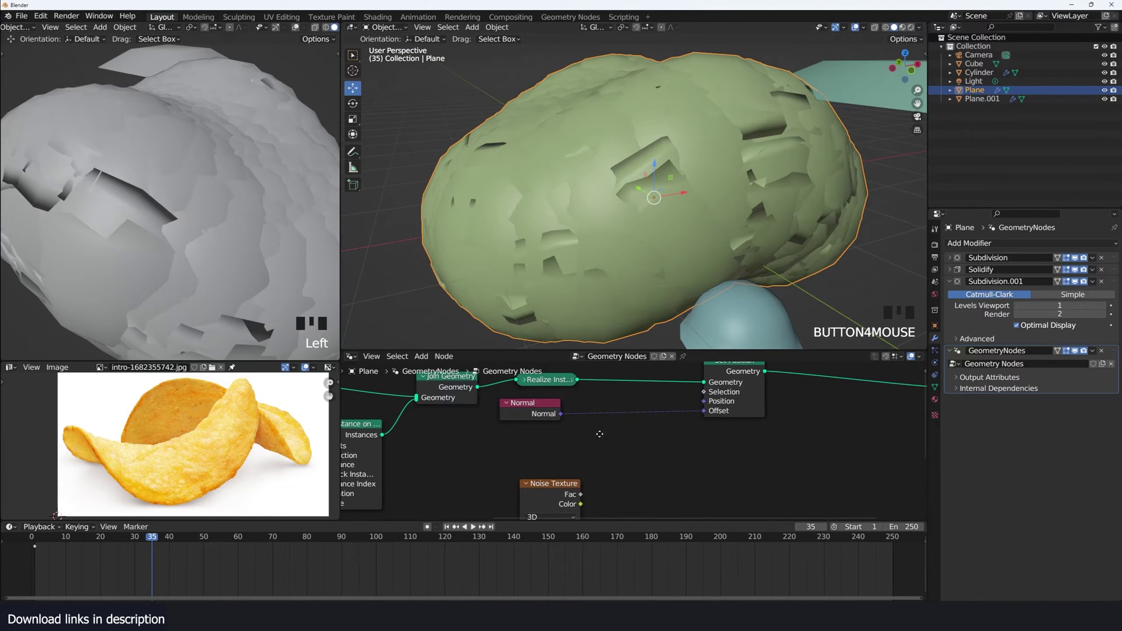
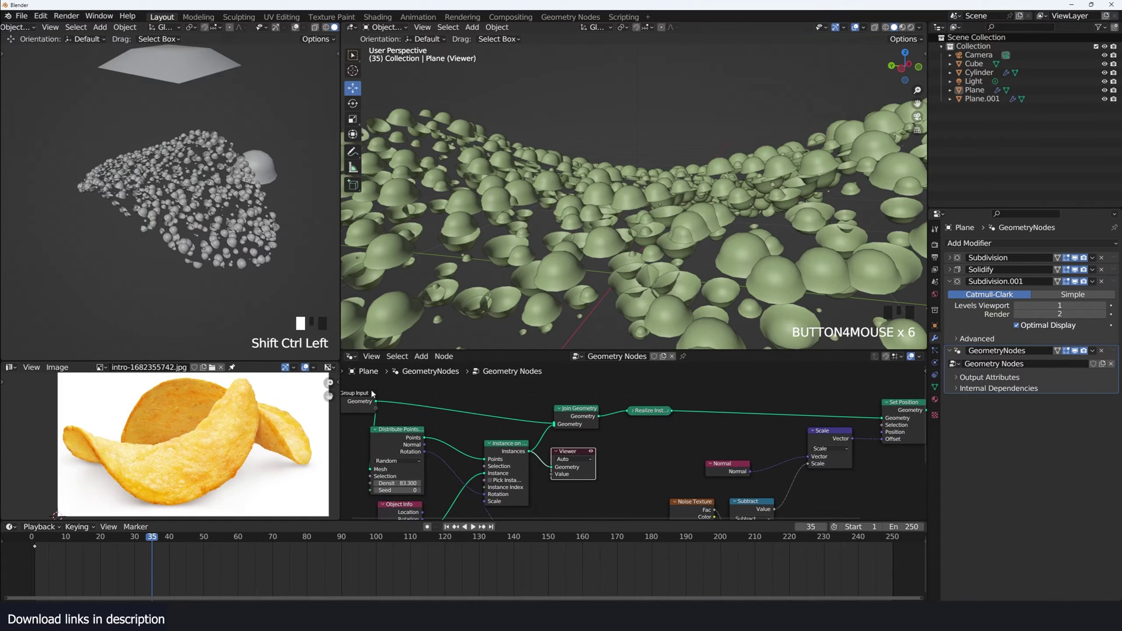
Step: Wire the displacement nodes and preview the noise-displaced chip surface through the Viewer
click(374, 399)
scroll(down, 3)
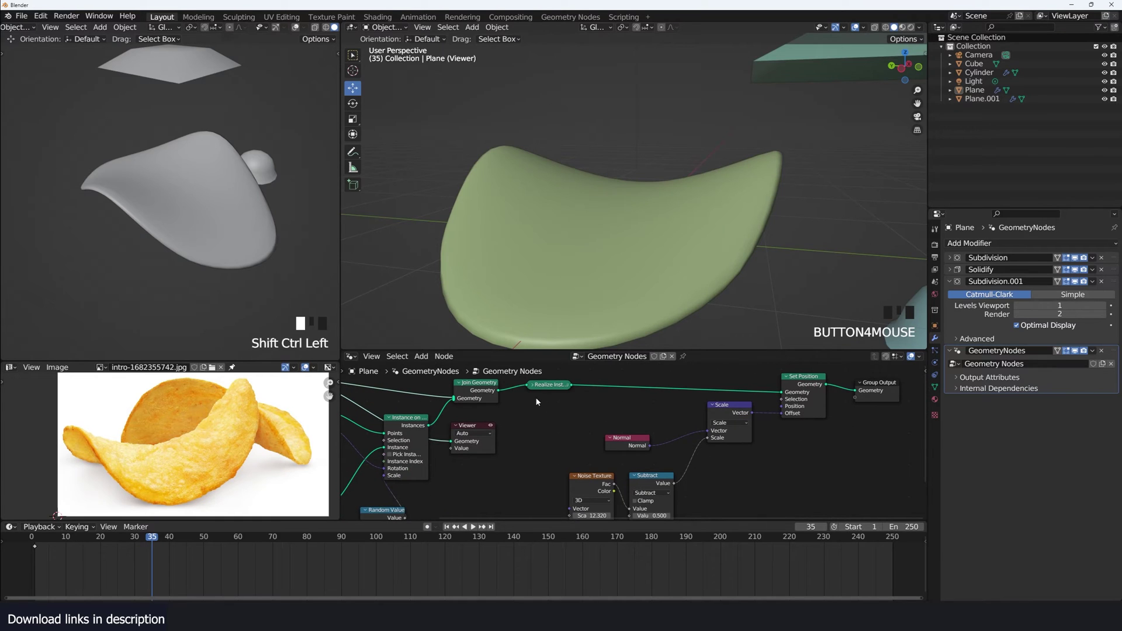
click(532, 391)
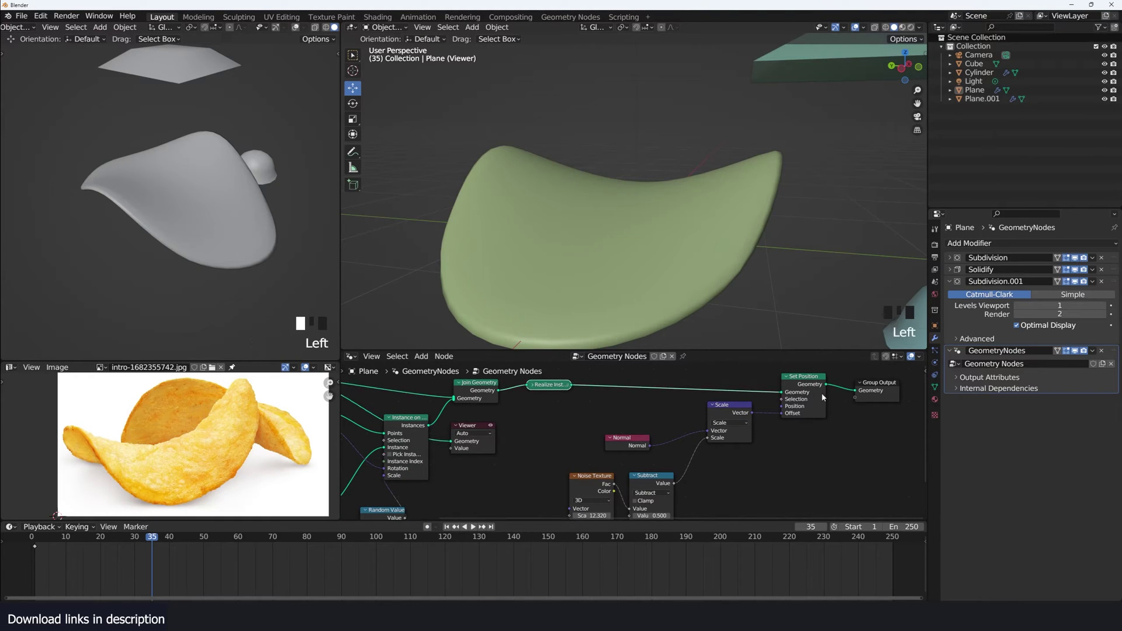
click(803, 384)
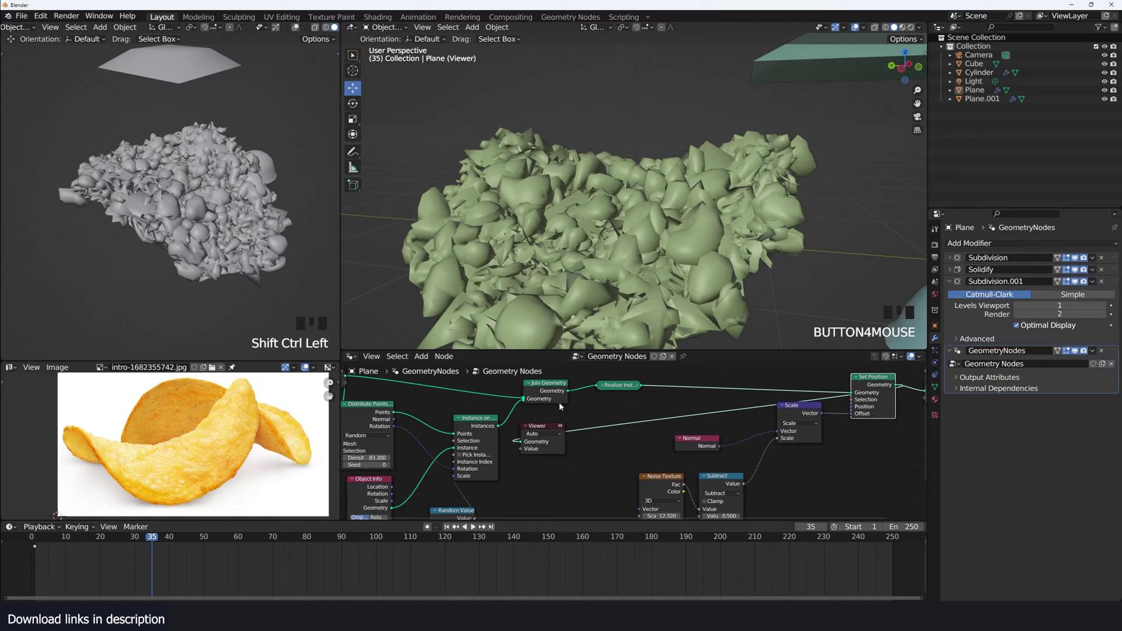
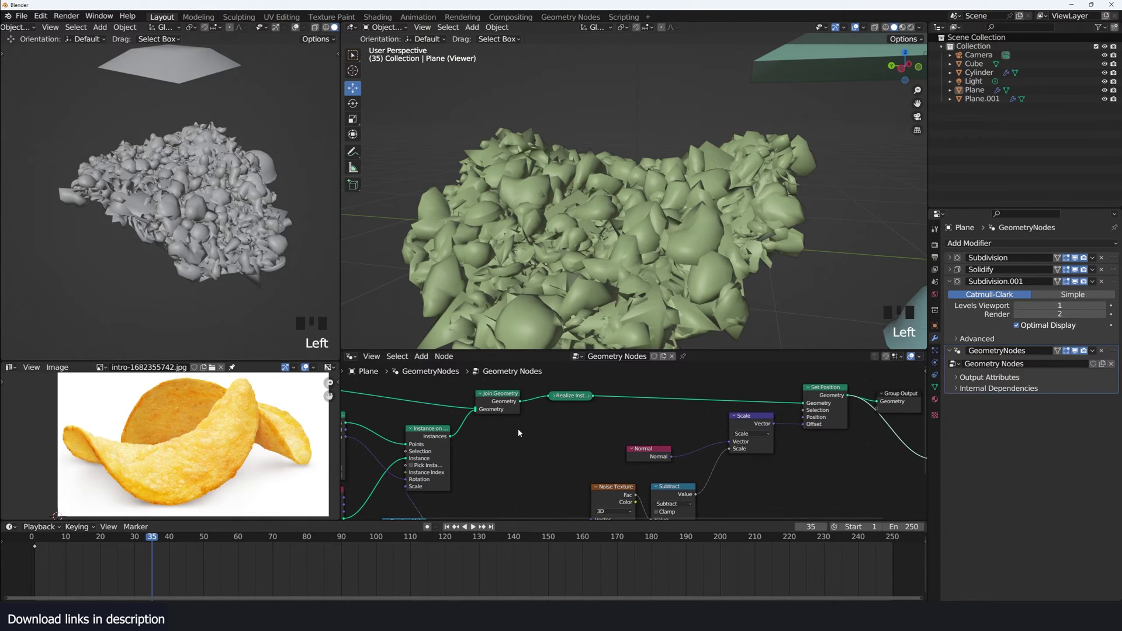
Step: Mute the bump Join Geometry so only the crumpled displaced sheet shows, and zoom to inspect it
drag(455, 434, 498, 398)
key(,)
key(m)
scroll(down, 3)
key(`)
scroll(up, 3)
key(`)
scroll(up, 3)
key(shift+a)
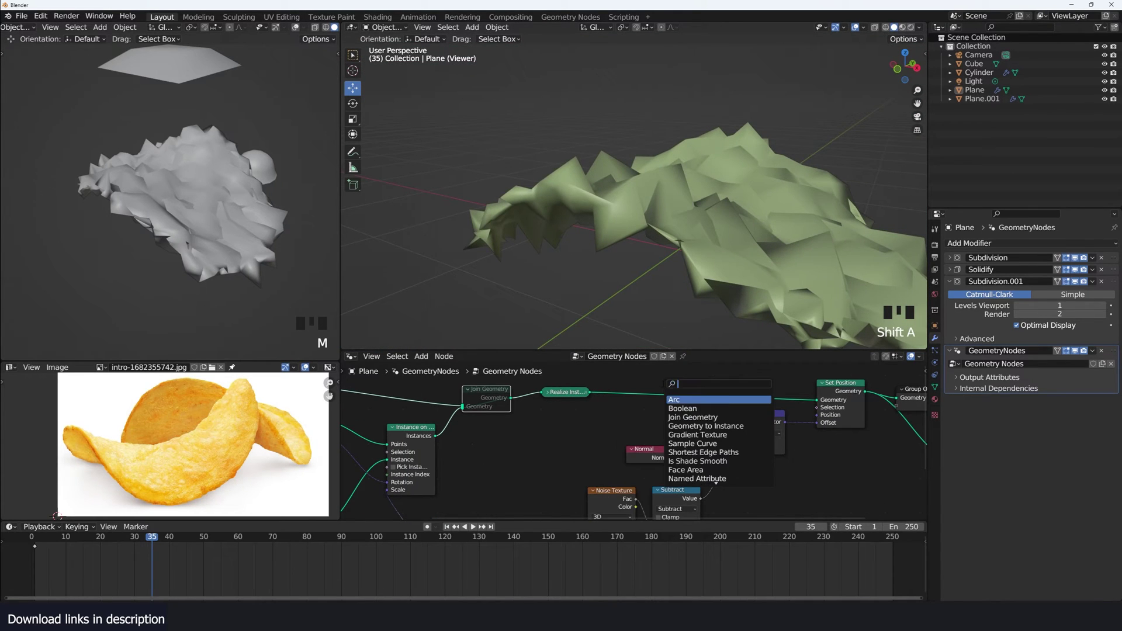
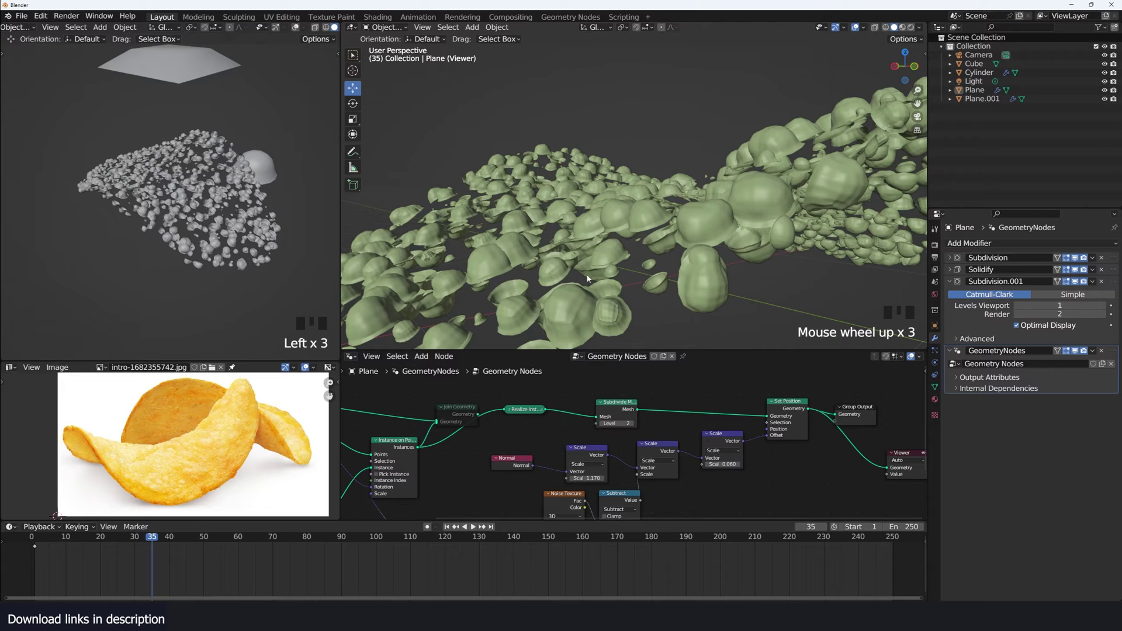
Step: Rewire Subdivide Mesh into Join Geometry and unmute it so the chip is studded with blobs again
drag(481, 418, 507, 412)
drag(449, 433, 494, 417)
key(,)
key(m)
scroll(down, 3)
key(`)
Step: Cycle viewport views to inspect the blob-covered chip from several angles
key(q)
key(q)
key(q)
key(q)
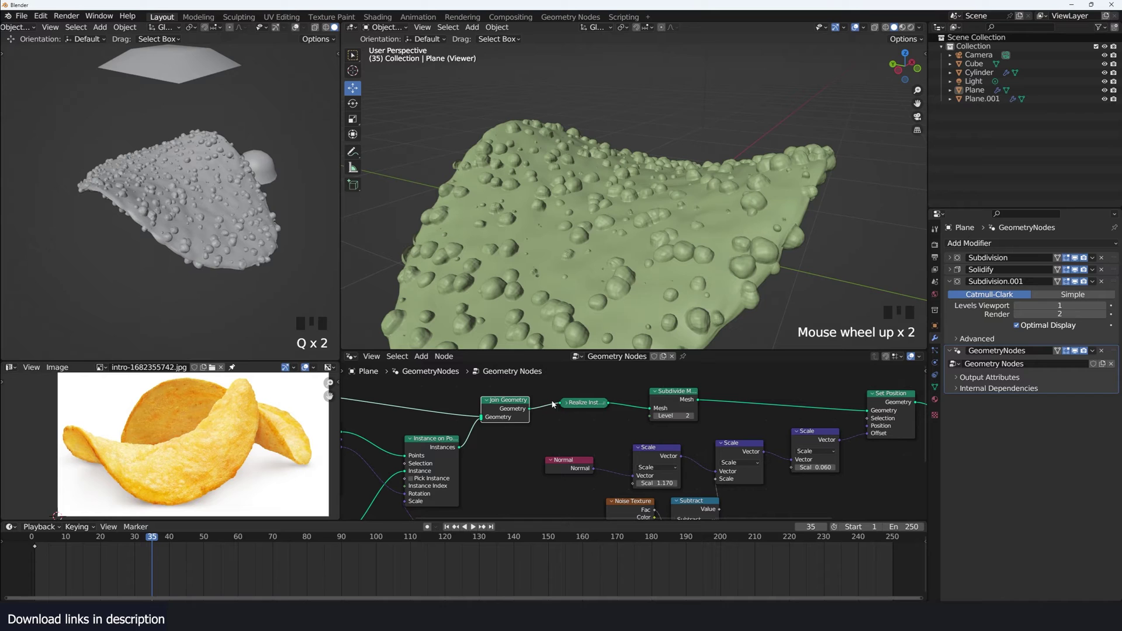
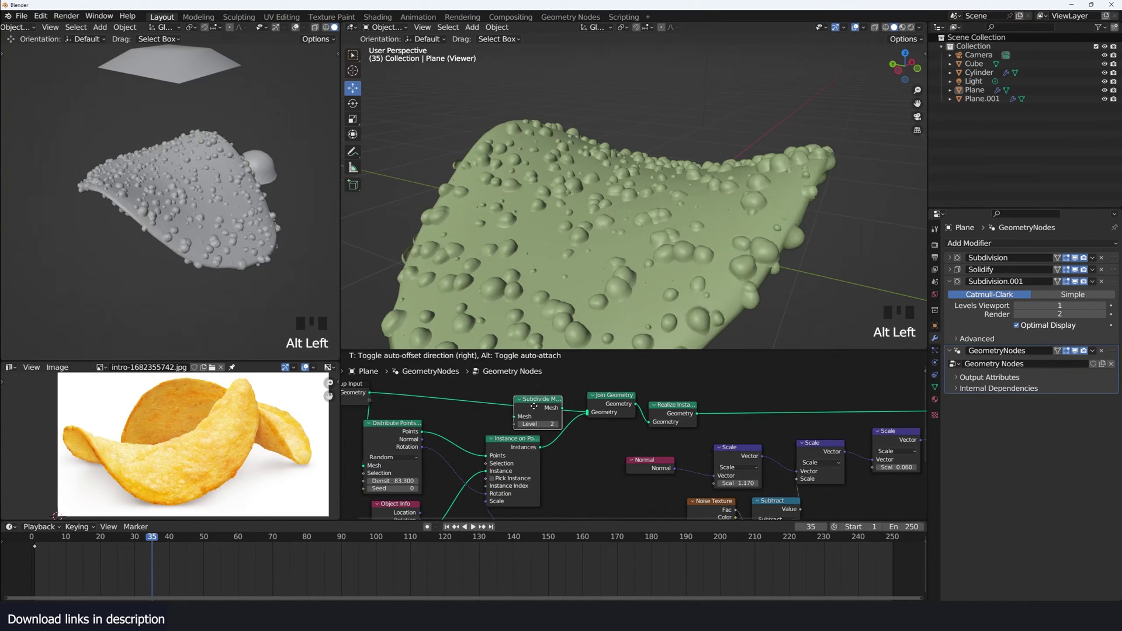
key(`)
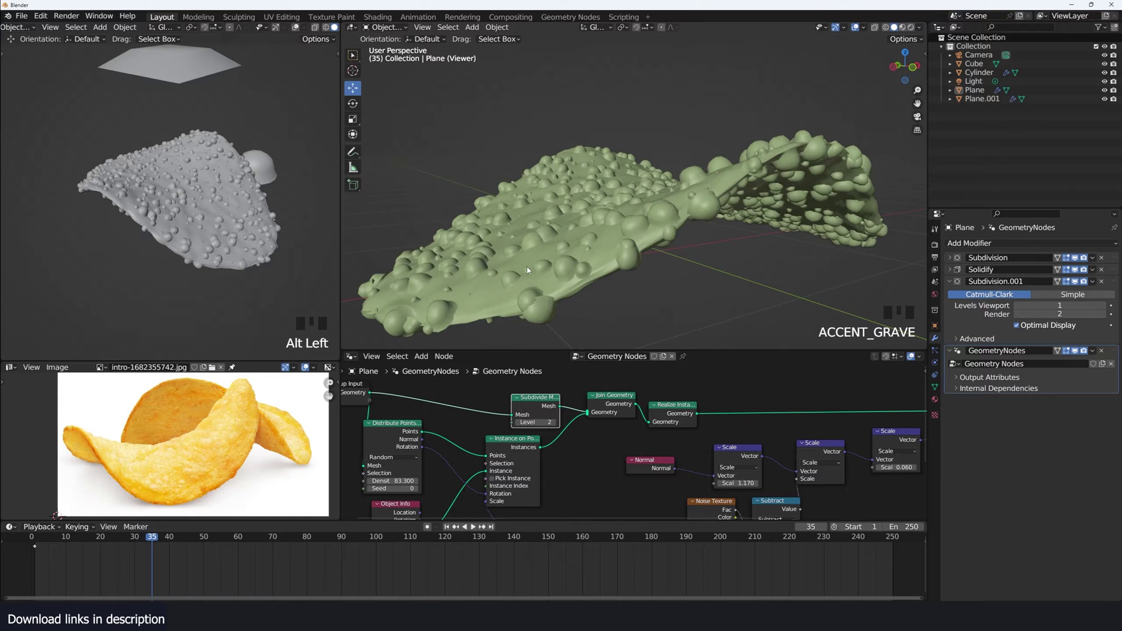
scroll(down, 3)
scroll(up, 3)
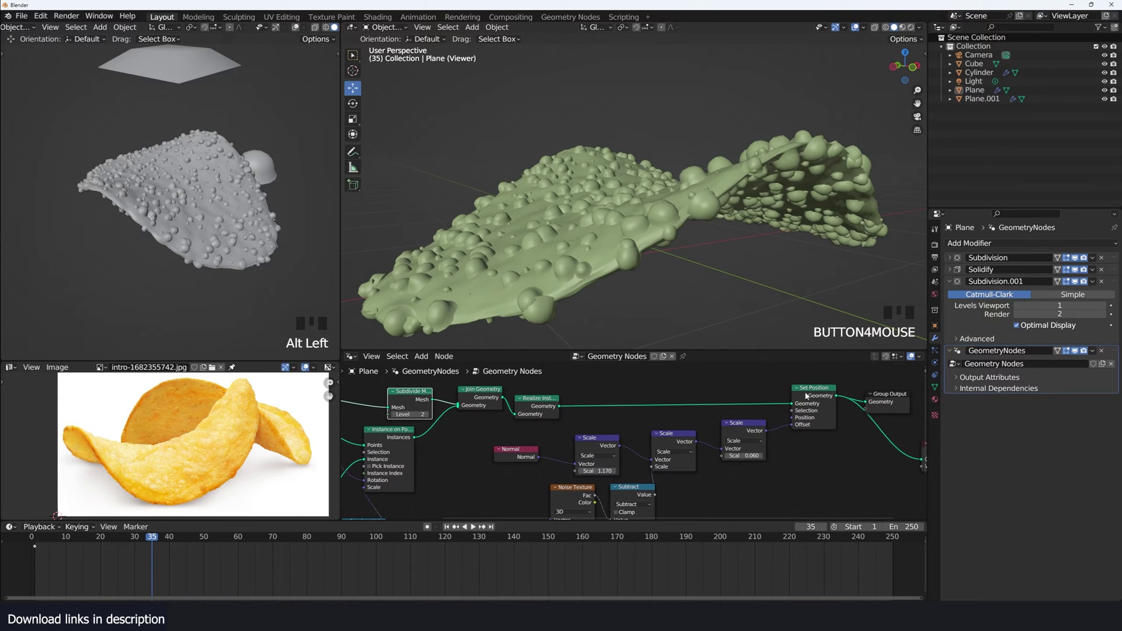
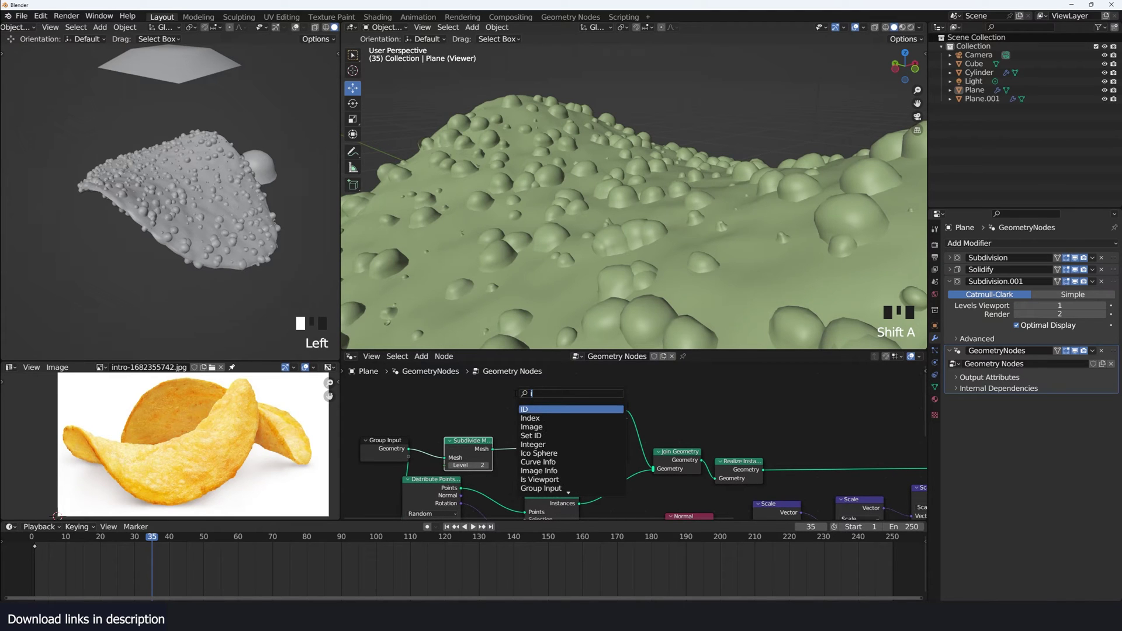
Step: Add a Capture Attribute node and drop it into the chip's node chain
key(shift+a)
click(591, 228)
scroll(down, 3)
scroll(down, 3)
scroll(up, 3)
drag(590, 430, 568, 461)
scroll(down, 3)
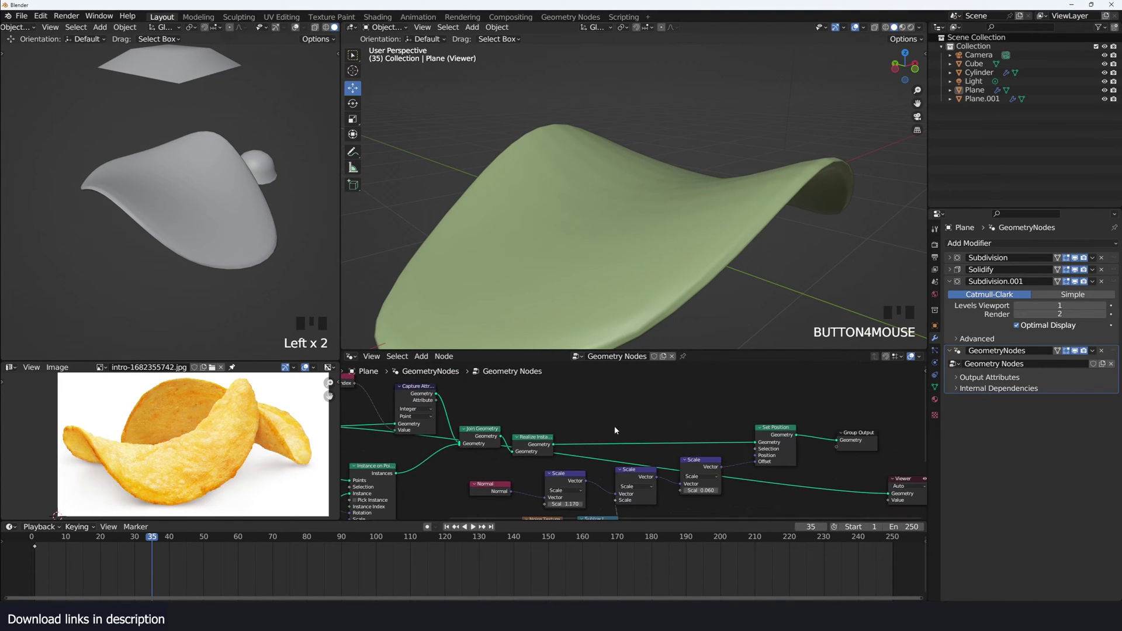
Step: Preview the captured black-and-white bump mask on the chip through the Viewer
click(436, 406)
click(434, 405)
click(782, 436)
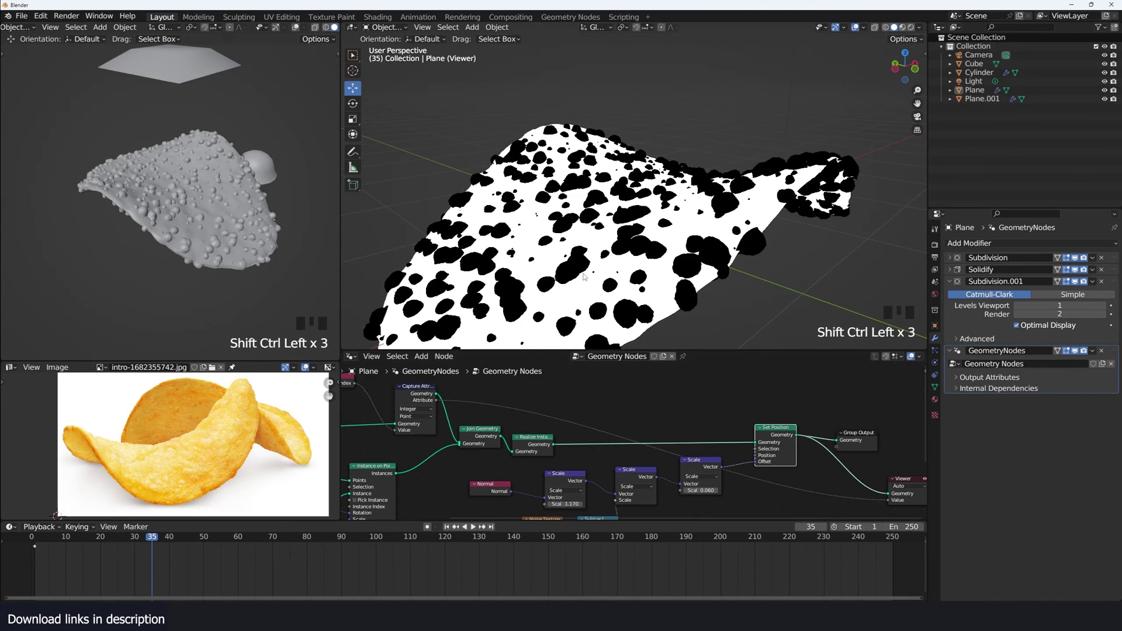
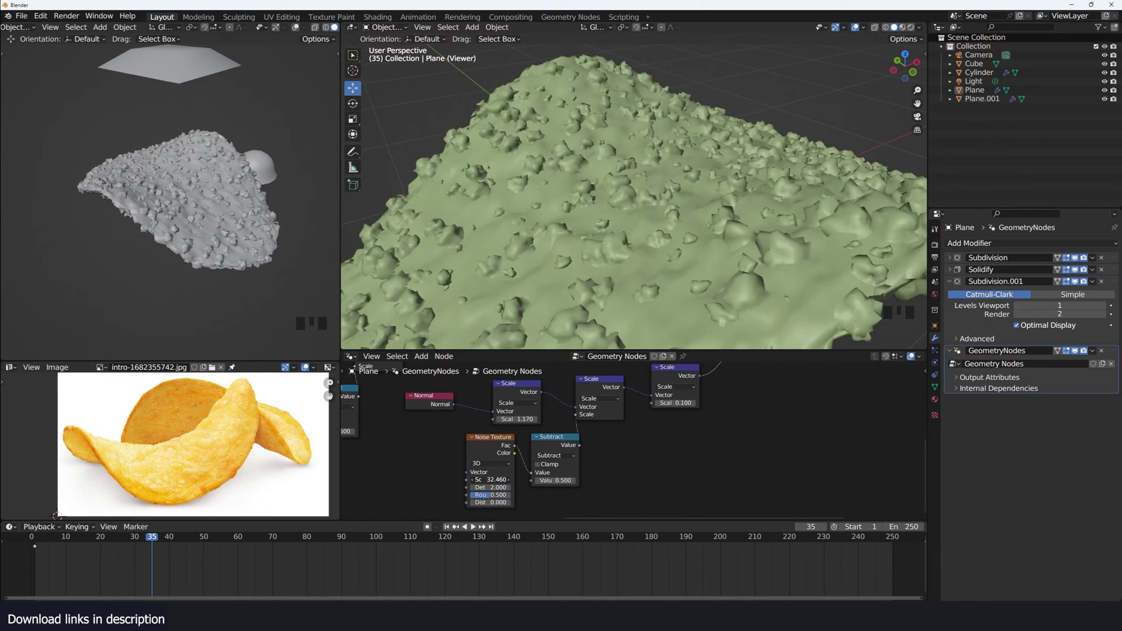
Step: Duplicate the displacement node chain, place it below the original and connect it into the tree
scroll(down, 3)
scroll(down, 3)
key(`)
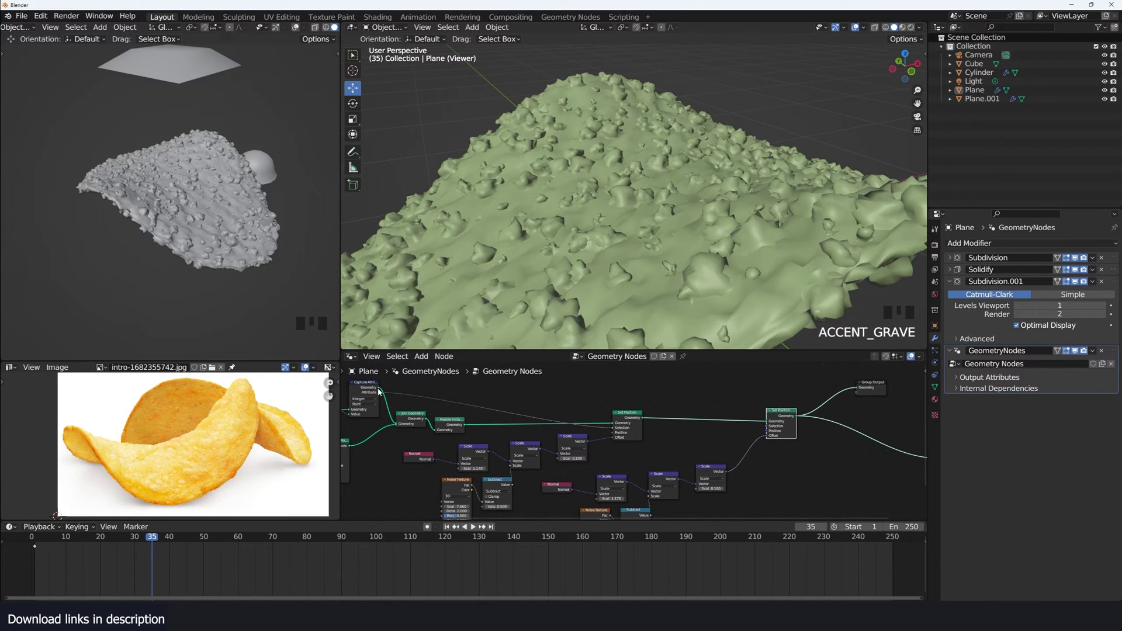
drag(381, 394, 768, 428)
click(631, 417)
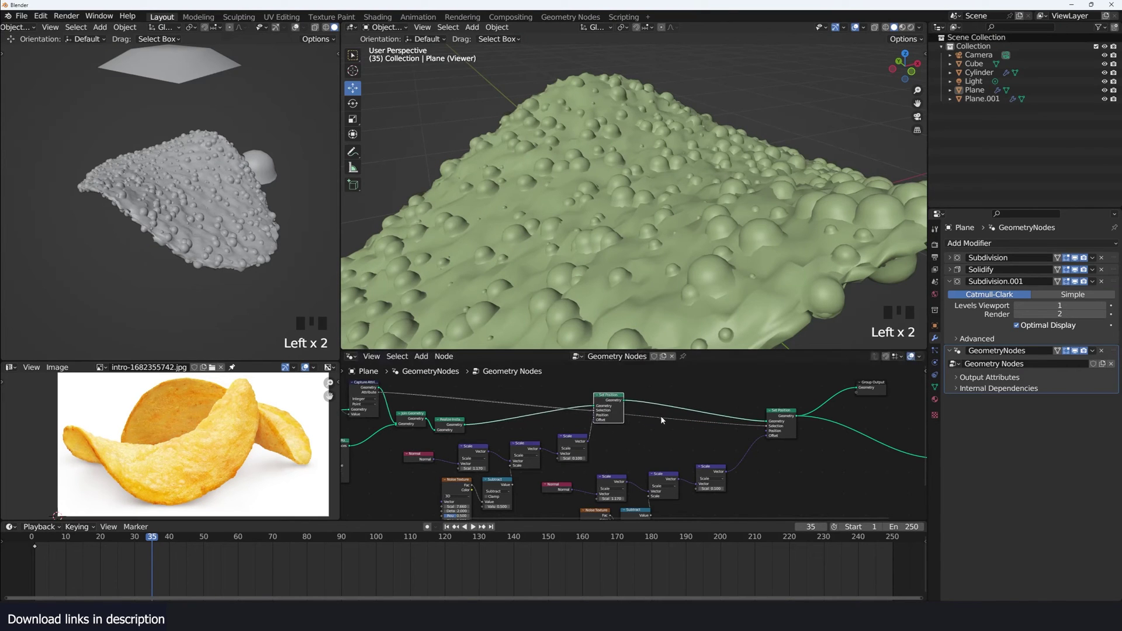
scroll(up, 3)
Step: Add a Boolean Math Not node to invert the captured mask for inward dents
key(shift+a)
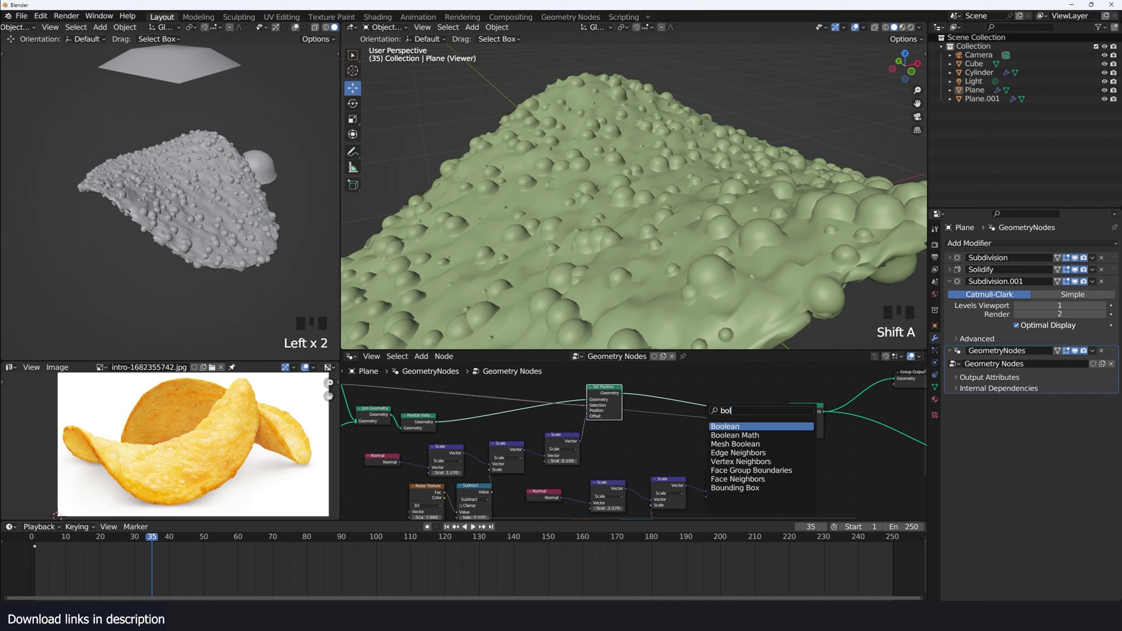
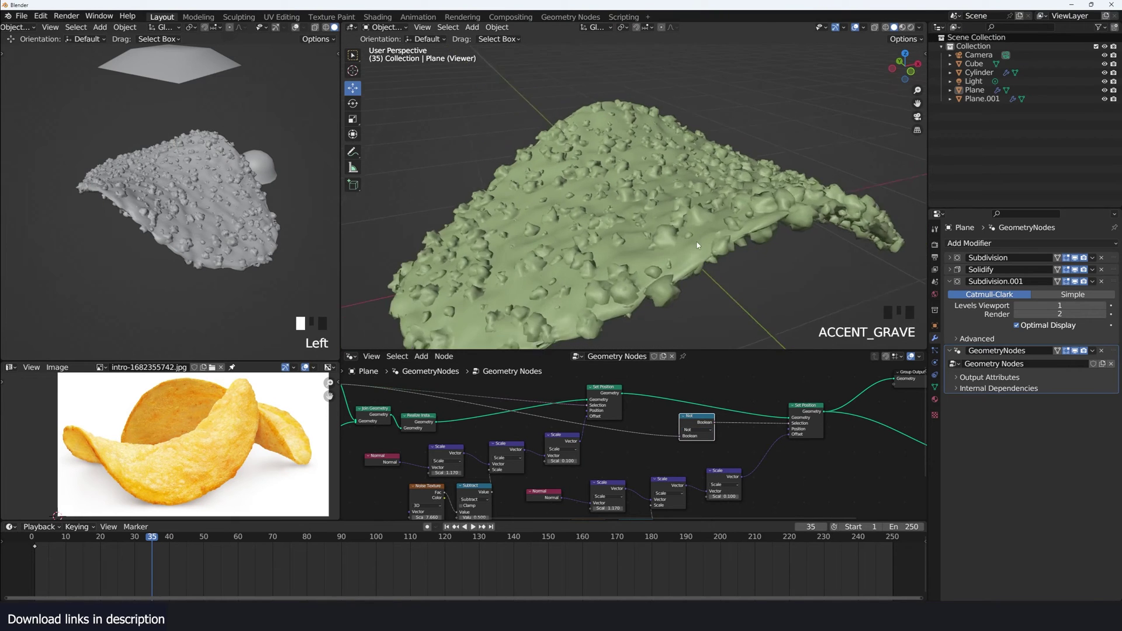
key(`)
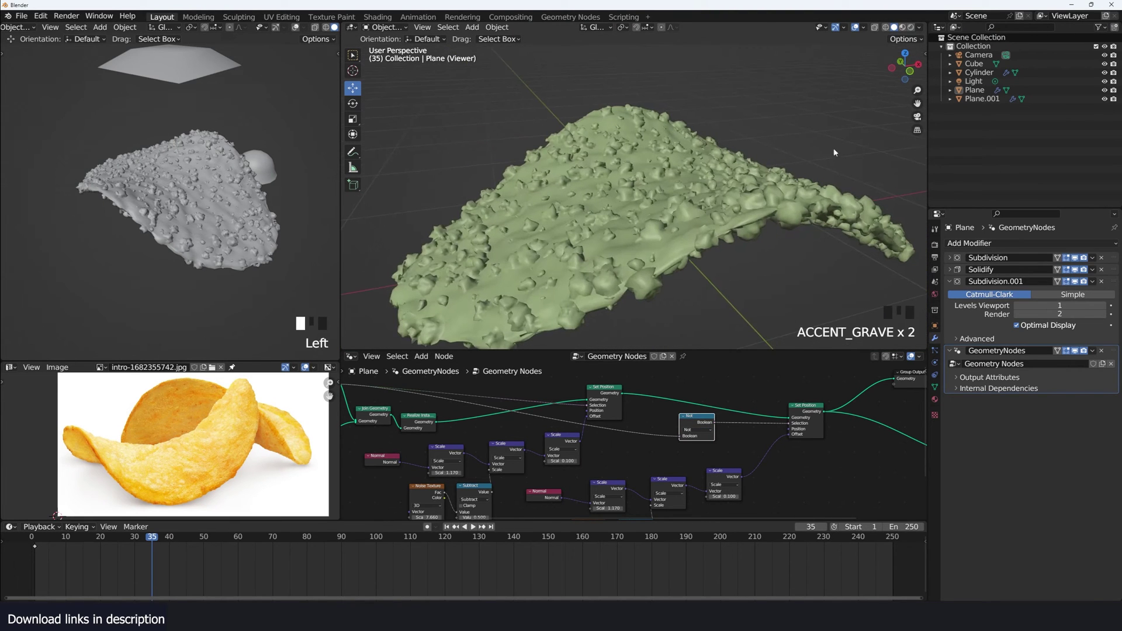
scroll(up, 3)
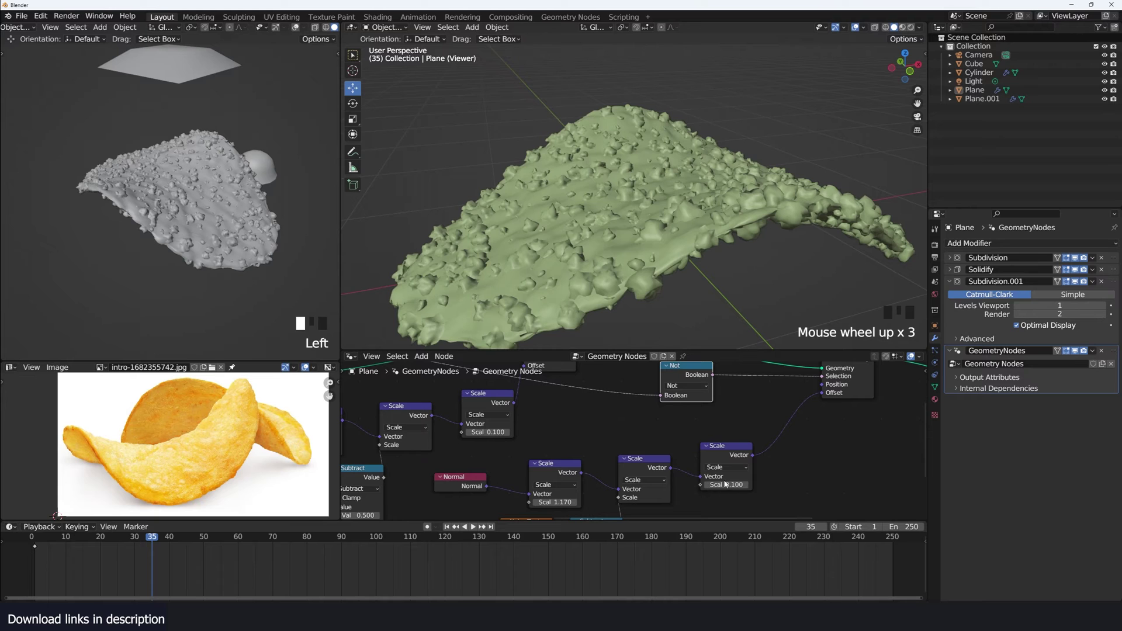
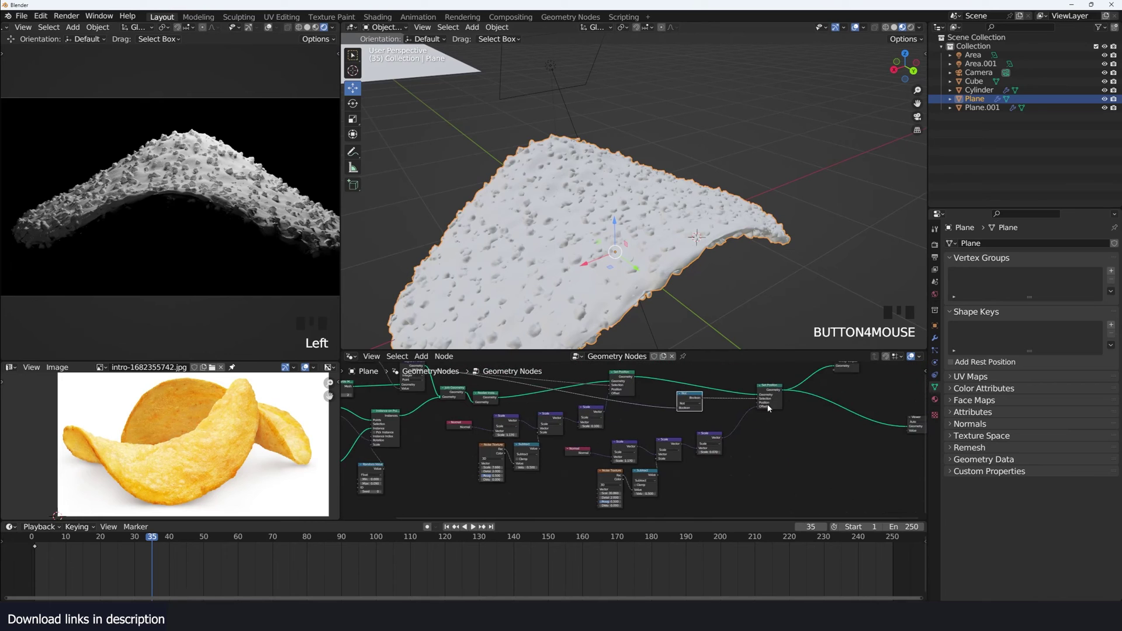
Step: Create a new material on the chip and show its Principled BSDF shader nodes
scroll(up, 3)
click(936, 396)
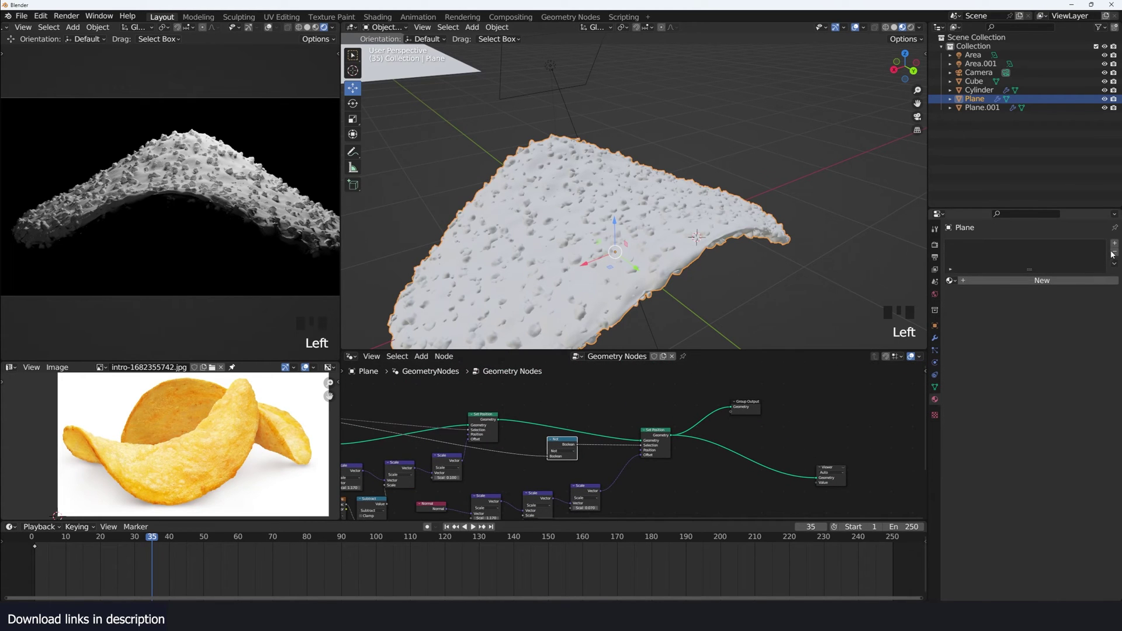
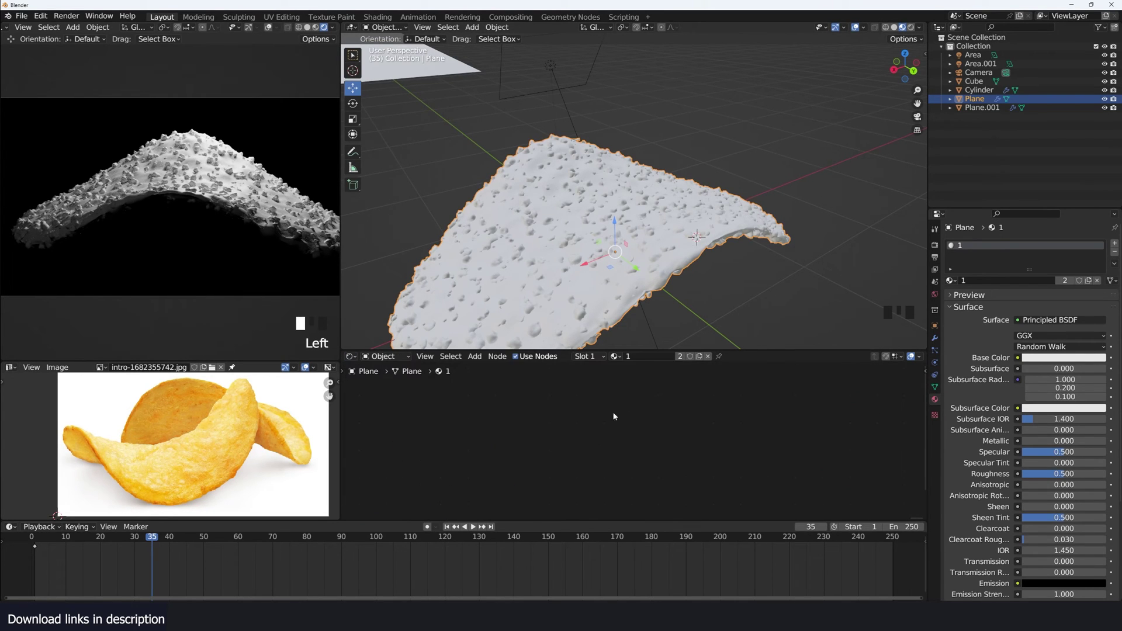
key(a)
key(KP_Decimal)
click(453, 440)
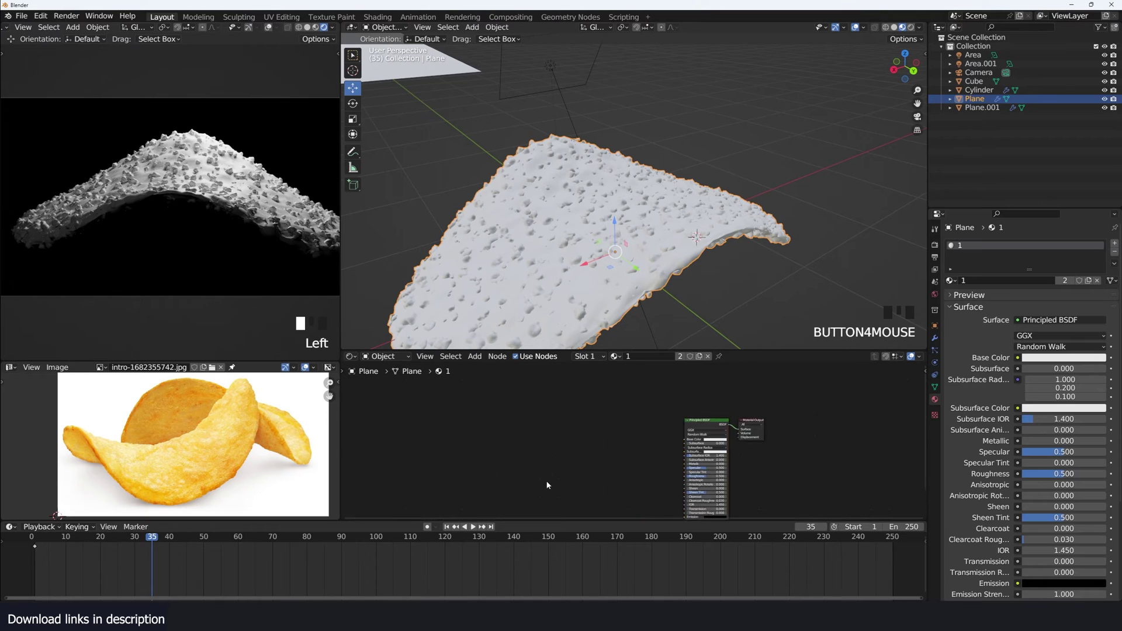
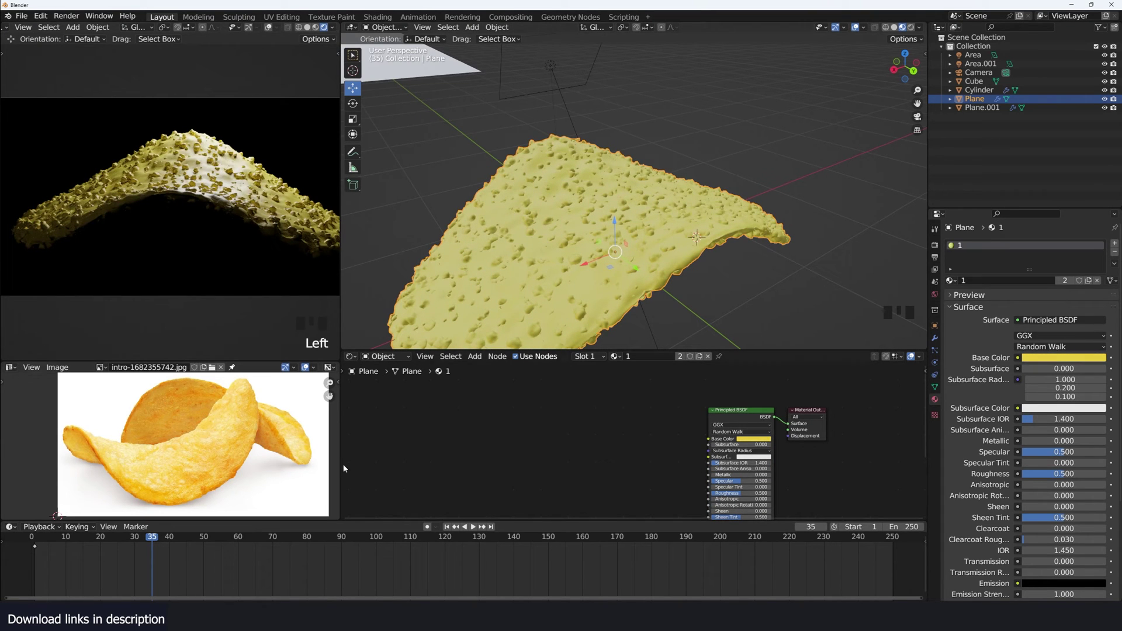
Step: Set the Principled BSDF Base Color to a pale golden yellow
scroll(up, 3)
click(804, 440)
click(590, 430)
scroll(up, 3)
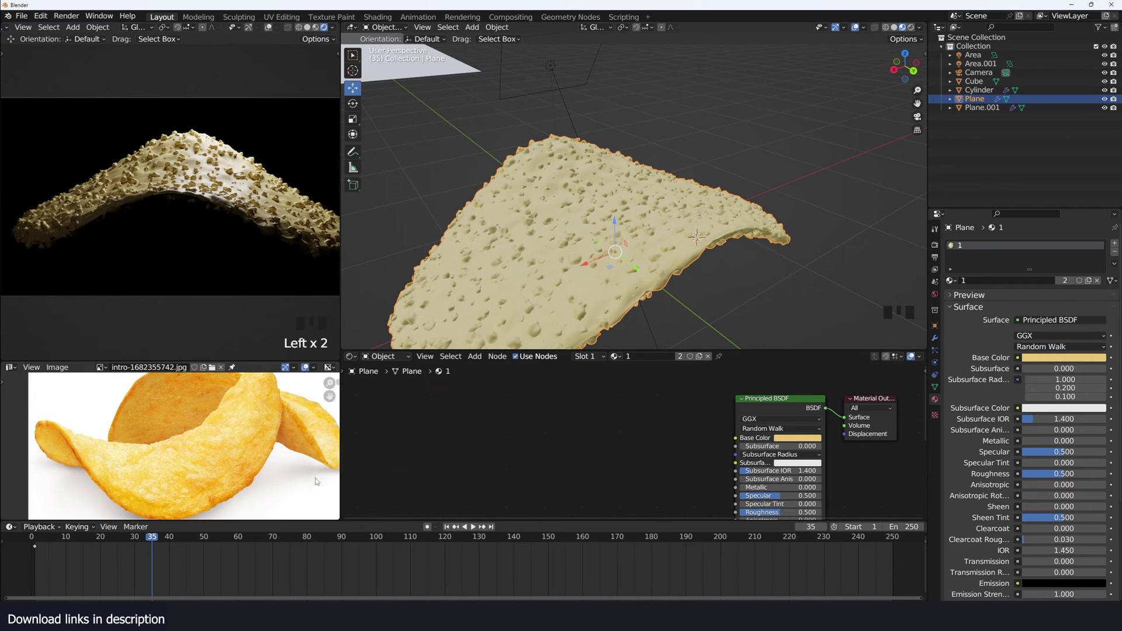
scroll(down, 3)
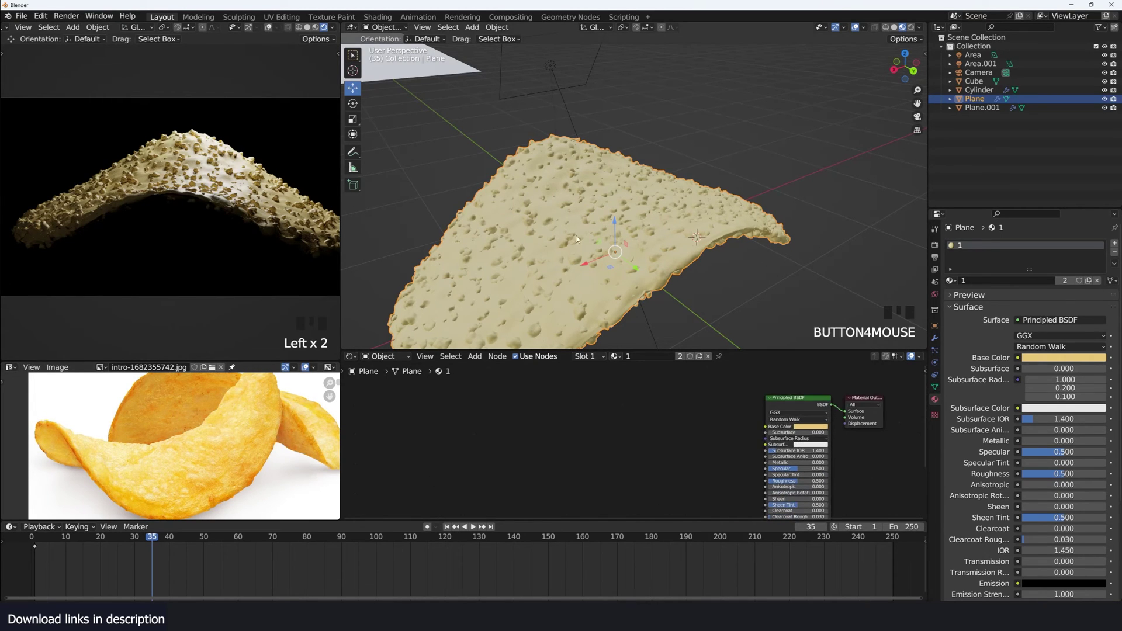
Step: Switch into Edit Mode on the flat chip mesh
key(Tab)
key(a)
scroll(down, 3)
key(`)
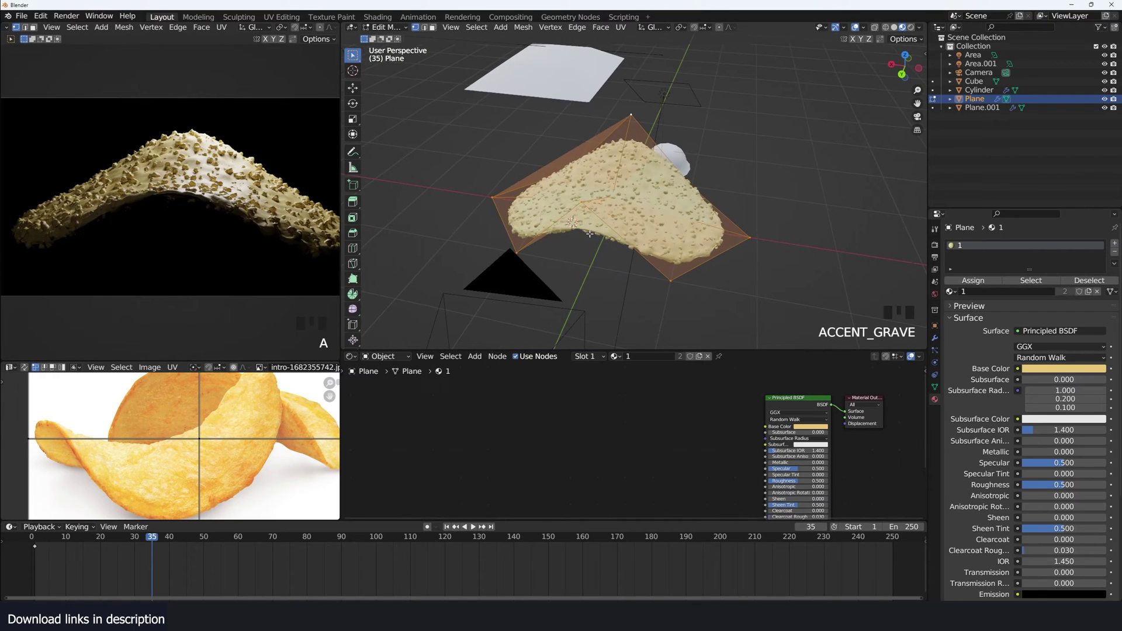
Step: Select the whole chip mesh, view it from above and project its UVs from view
key(i)
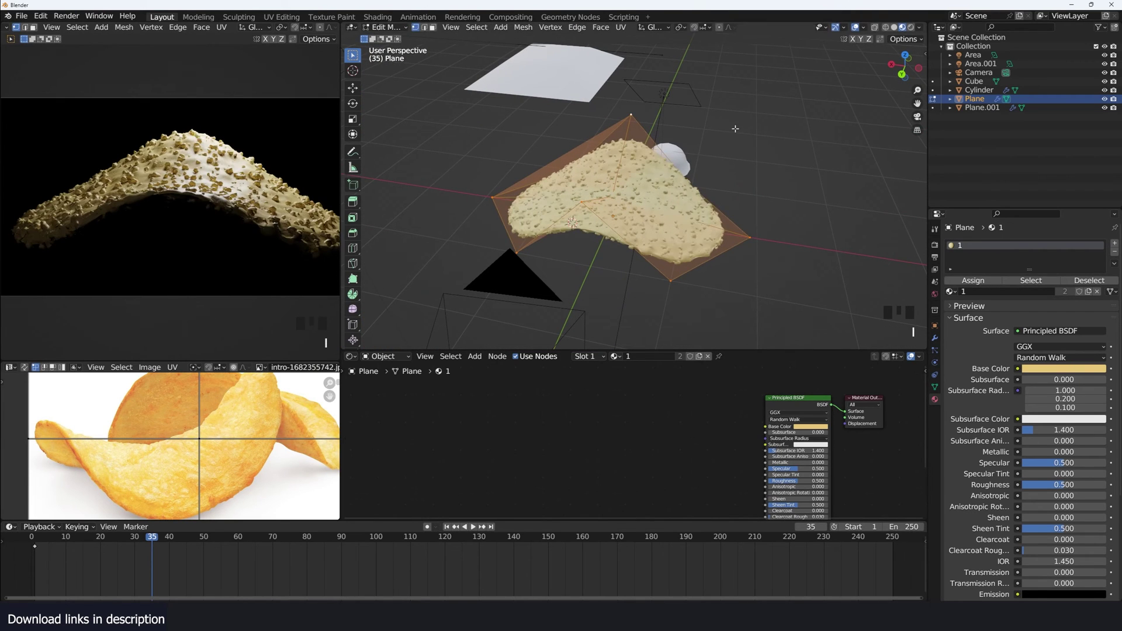
key(u)
key(u)
scroll(down, 3)
key(a)
scroll(up, 3)
key(r)
Step: Redo the projection from exact Numpad 7 top view so the outline lies over the chip photo
key(KP_7)
key(u)
key(u)
key(u)
key(r)
key(Tab)
key(shift+a)
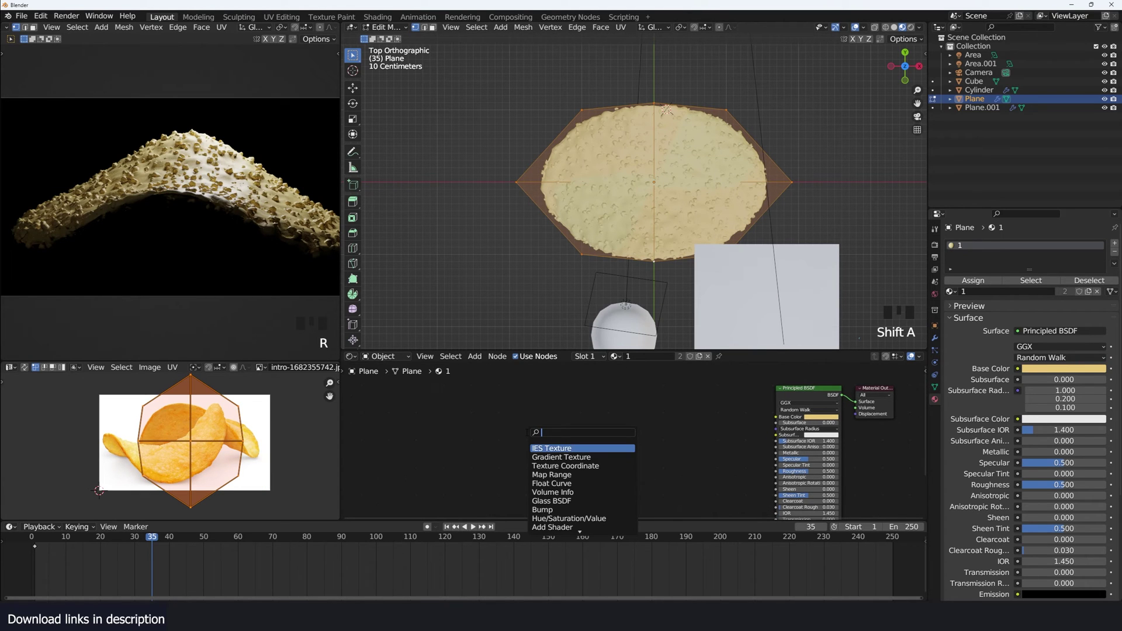
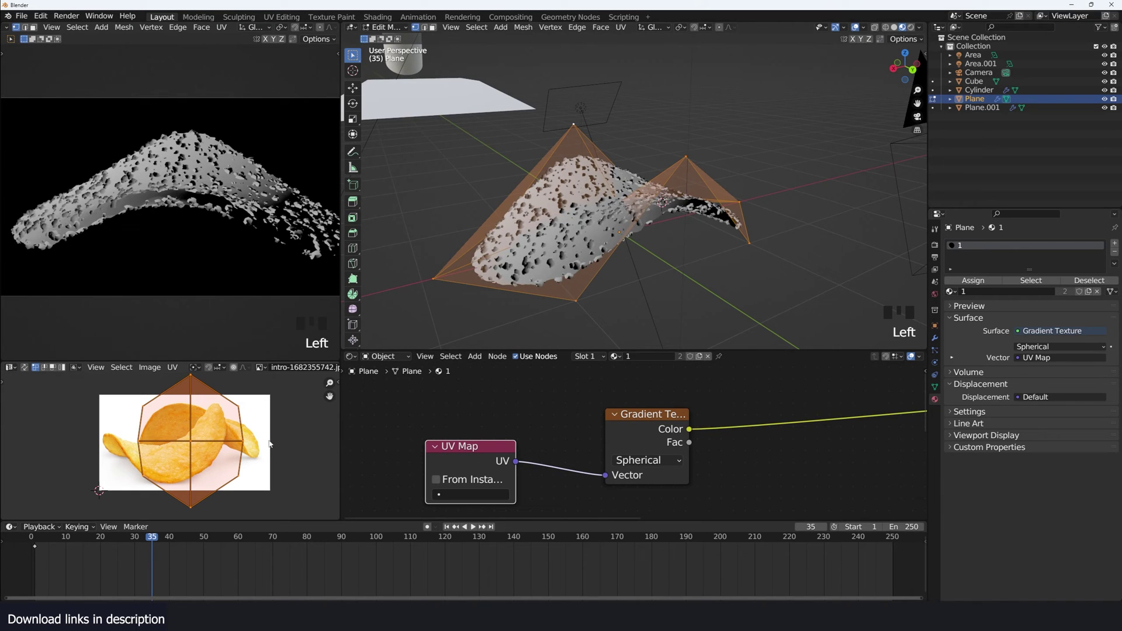
Step: Move the chip's UV island into place over the reference photo
key(`)
key(g)
key(g)
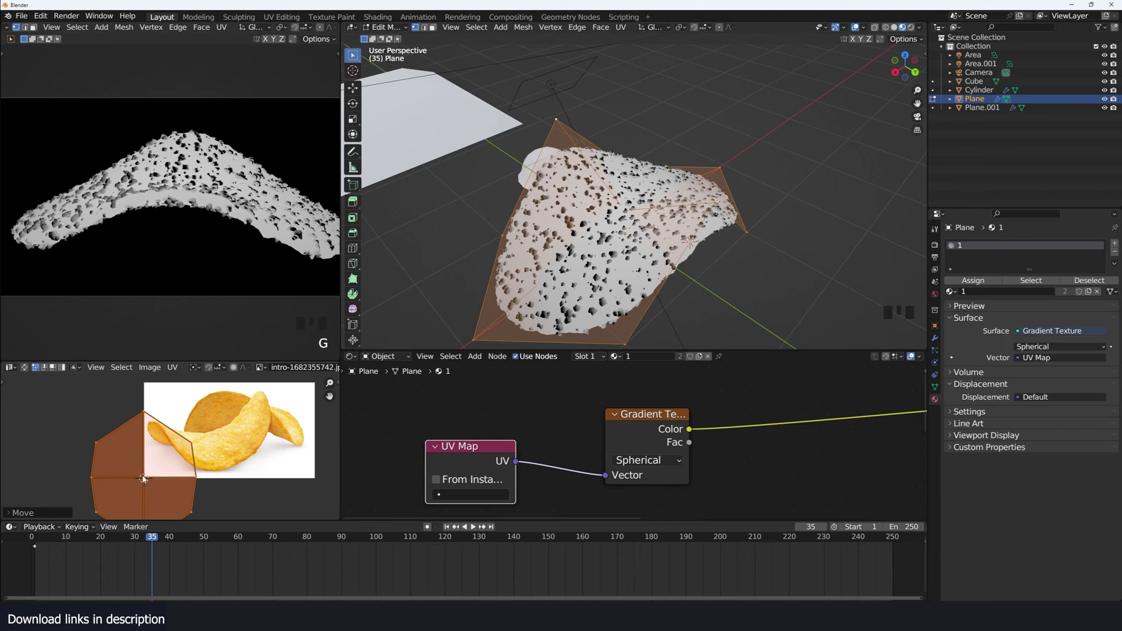
scroll(down, 3)
Step: Stretch the UVs horizontally then shrink them evenly so the spherical gradient sits centred
key(s)
key(s)
key(`)
scroll(down, 3)
key(s)
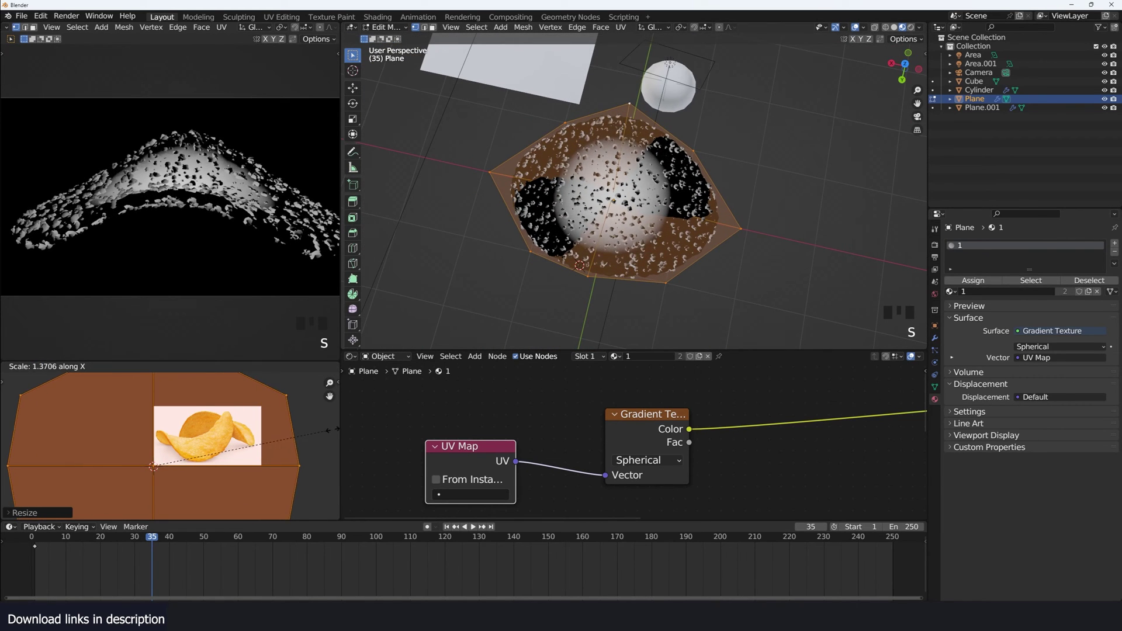
key(s)
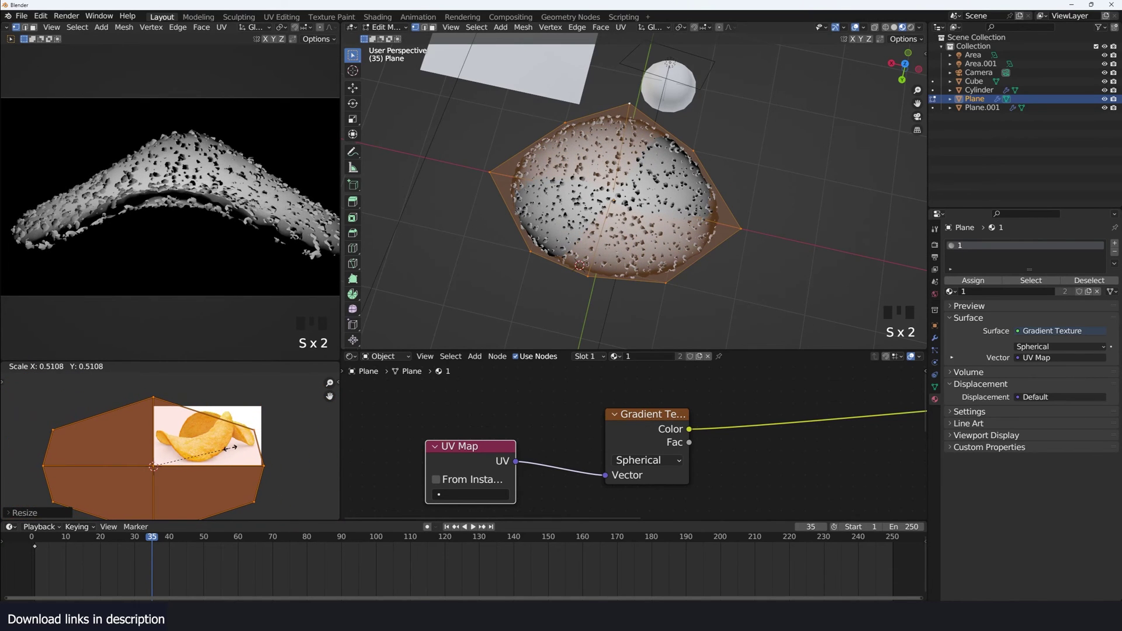